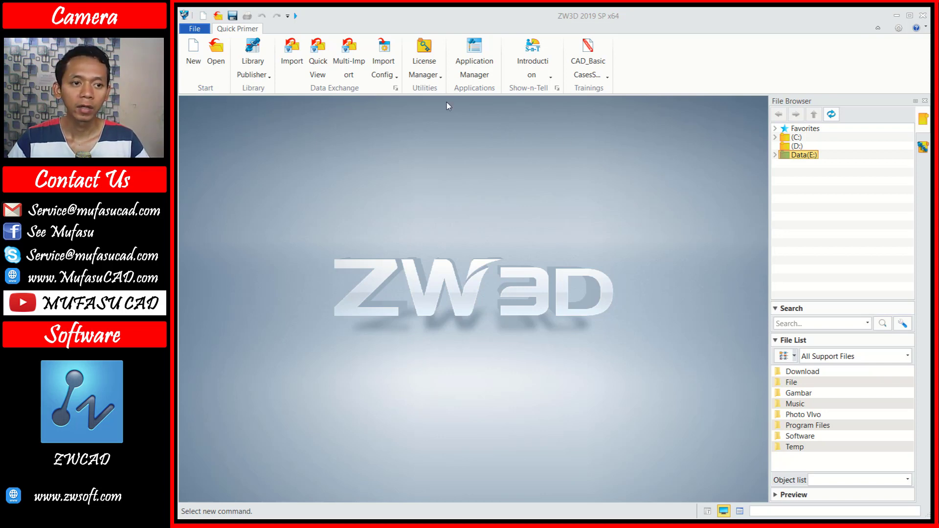
Create a new Part/Assembly file Part001 and start a sketch.
left_click(203, 65)
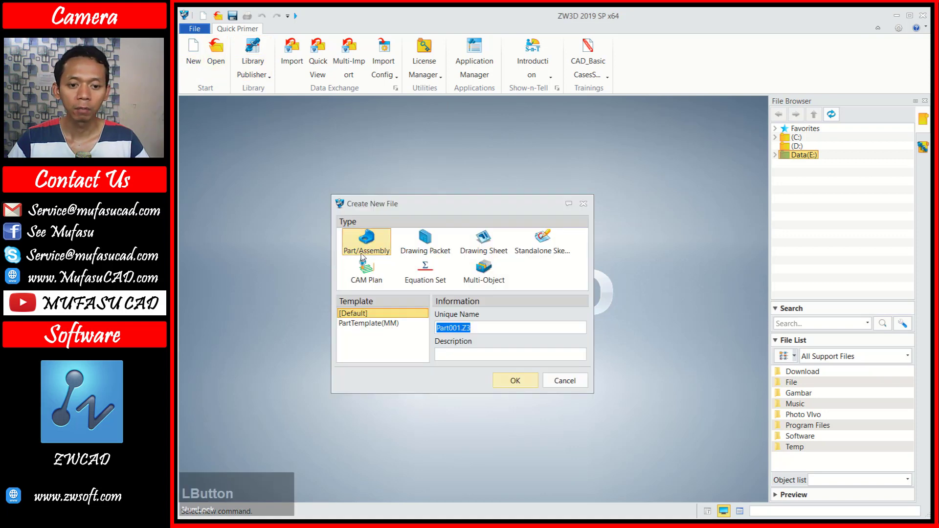
left_click(537, 383)
left_click(200, 58)
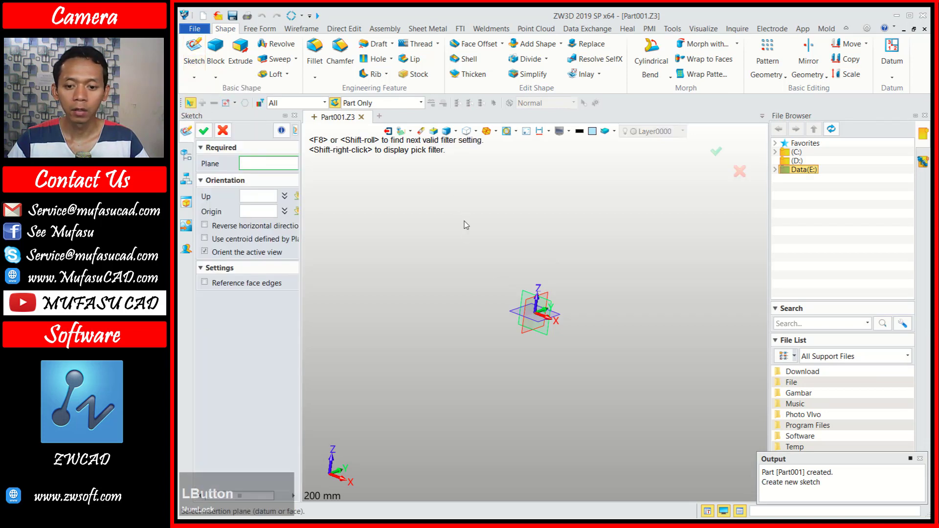
Accept the XY plane and draw a rectangle around the origin.
left_click(517, 314)
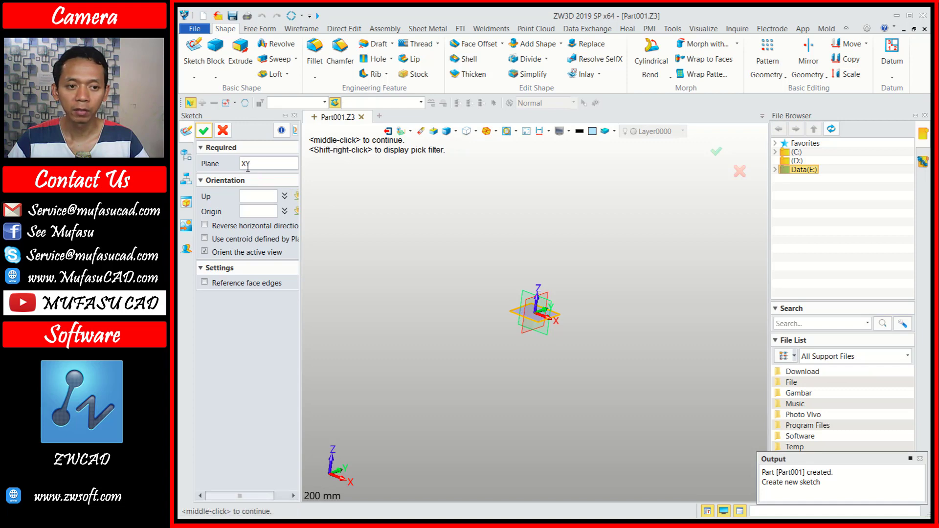
left_click(209, 132)
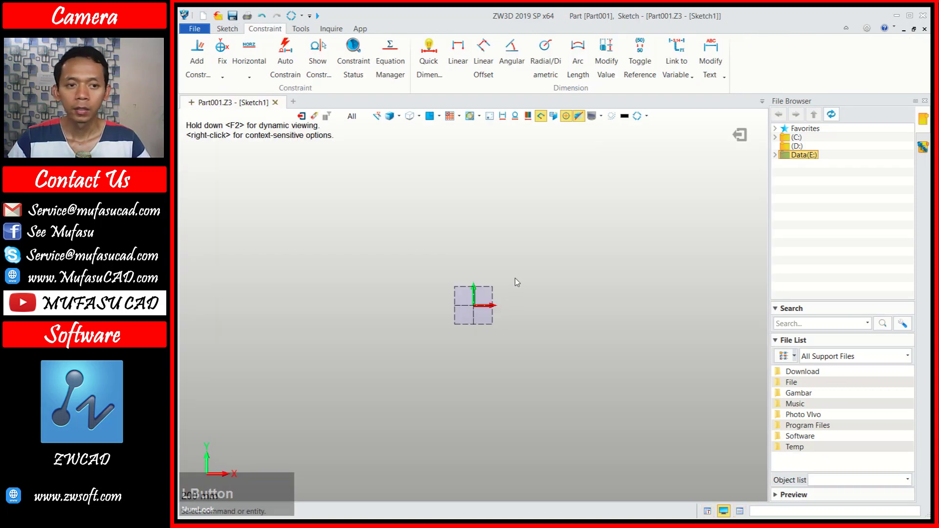
left_click(235, 32)
left_click(249, 62)
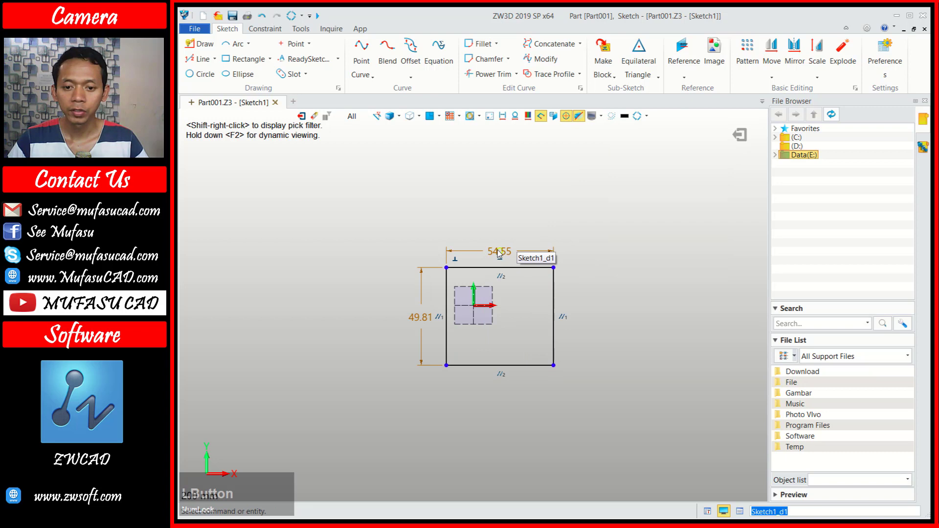
Set the rectangle to 50 × 50 and exit Sketch1 back to the part.
left_click(515, 255)
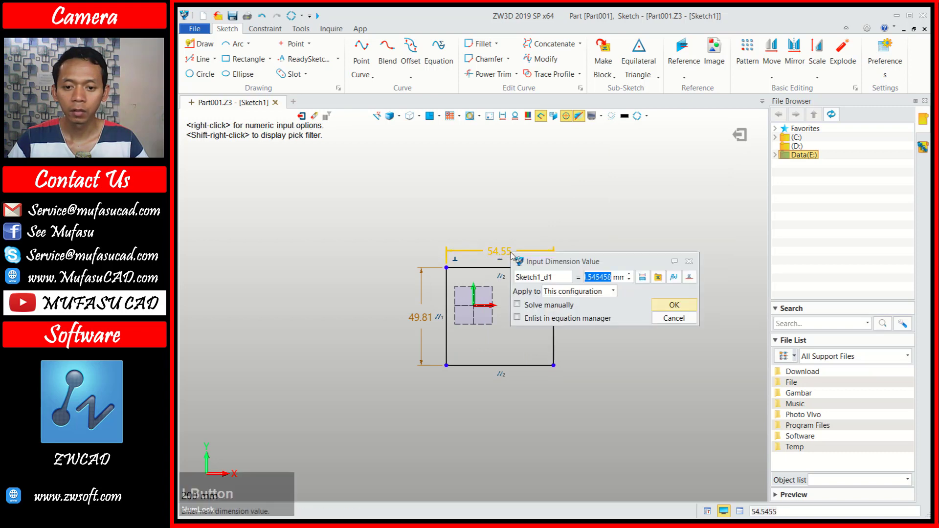
type("50")
left_click(679, 306)
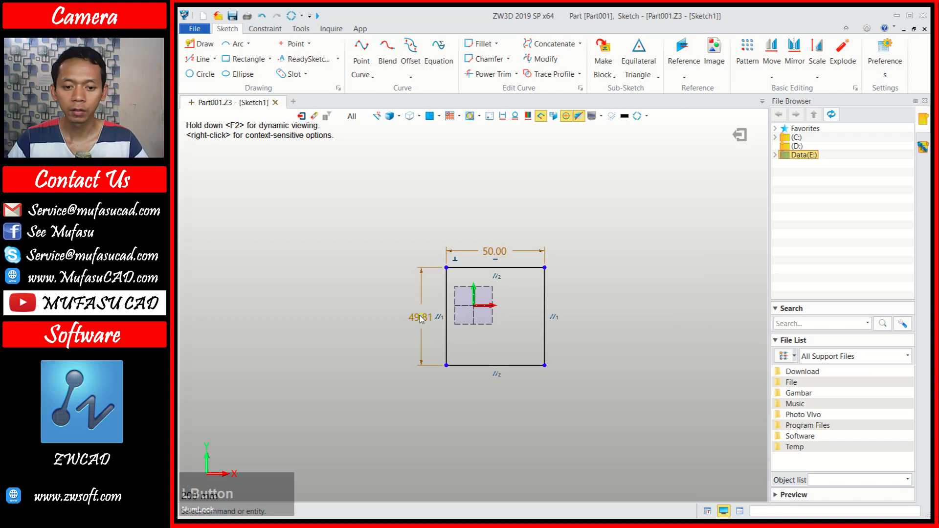
type("50")
left_click(573, 371)
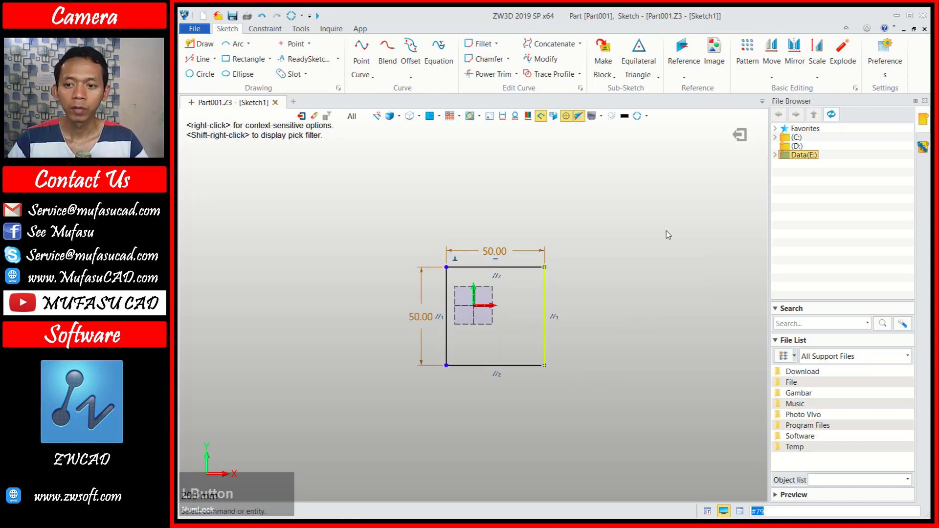
left_click(748, 135)
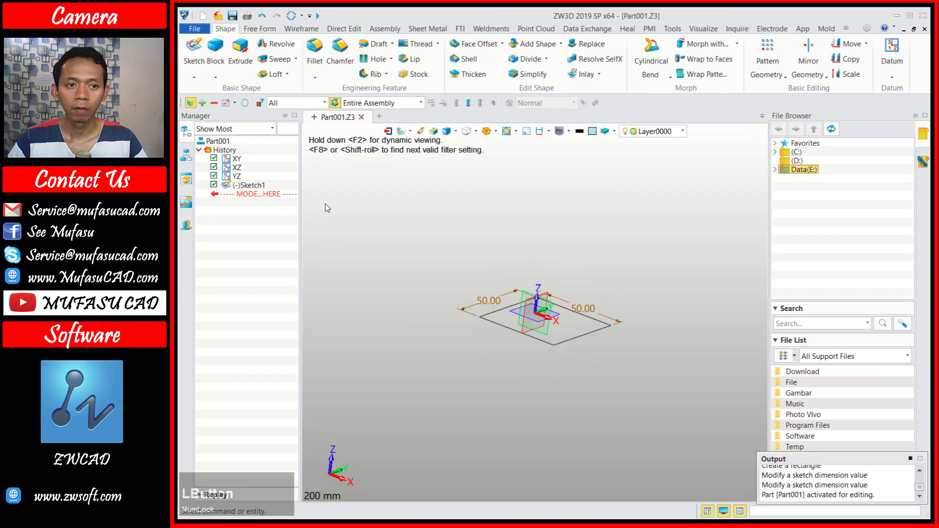
Extrude Sketch1 from 0 to 30 into the base block Extrude1_Base.
left_click(243, 58)
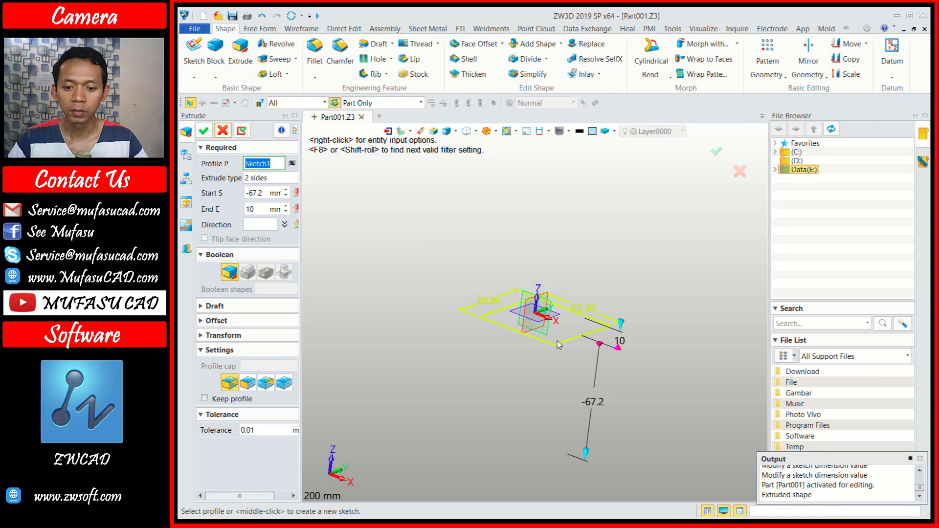
left_click(561, 344)
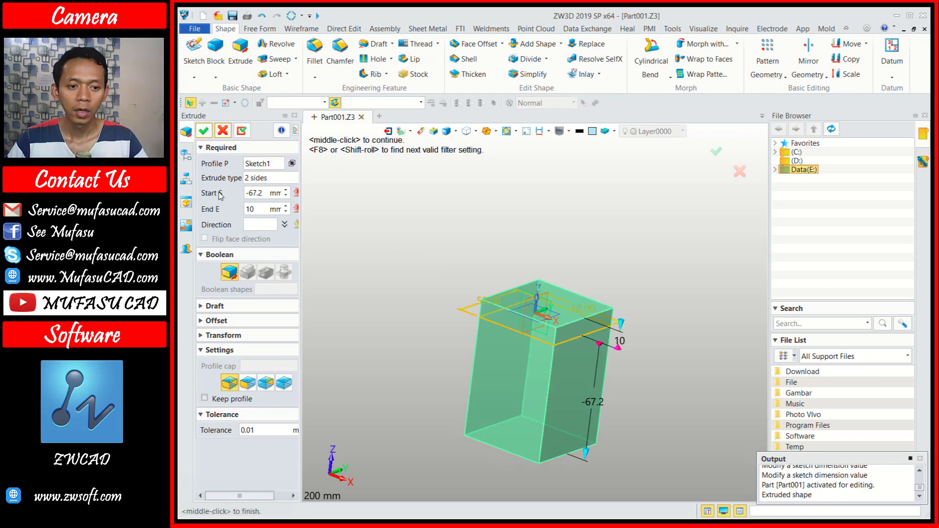
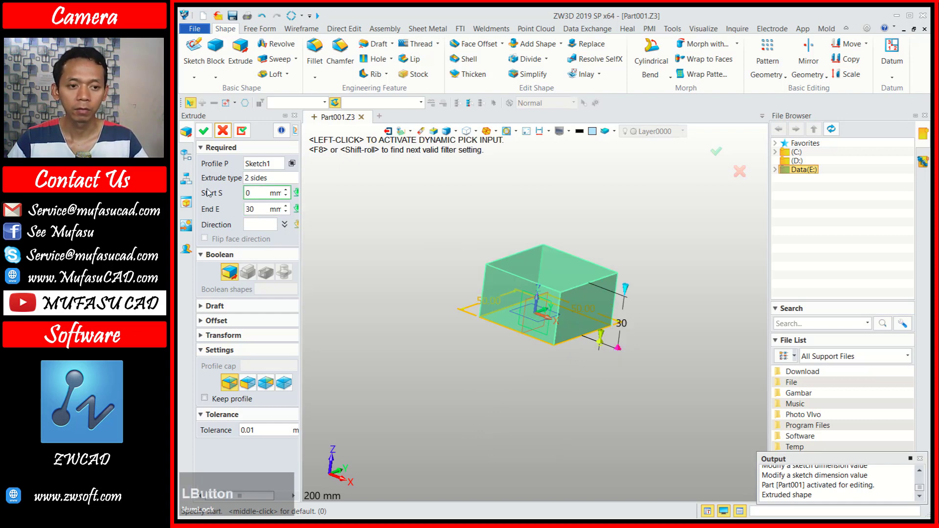
left_click(208, 138)
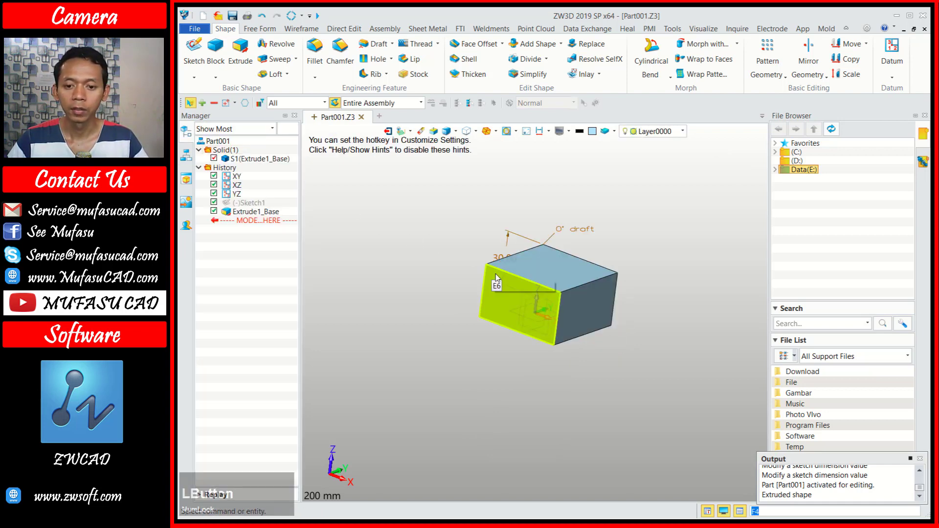
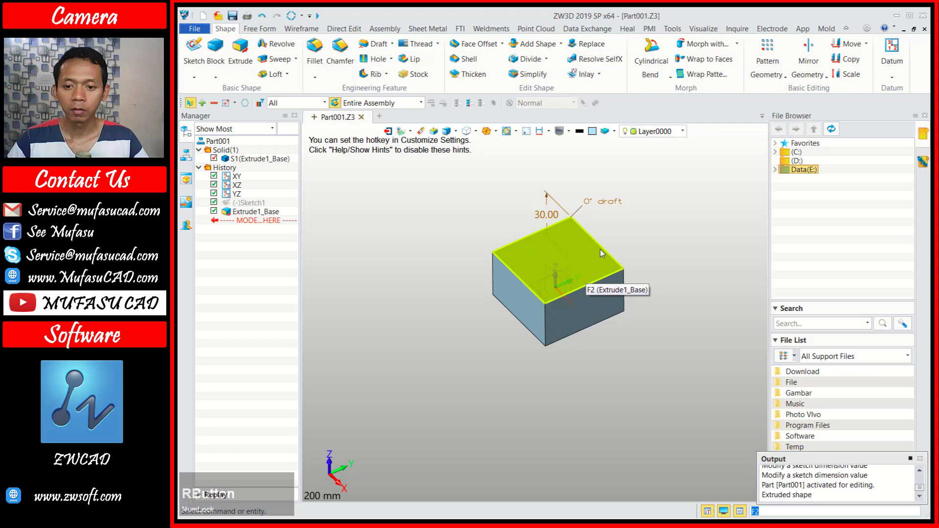
middle_click(605, 252)
scroll("up", 3)
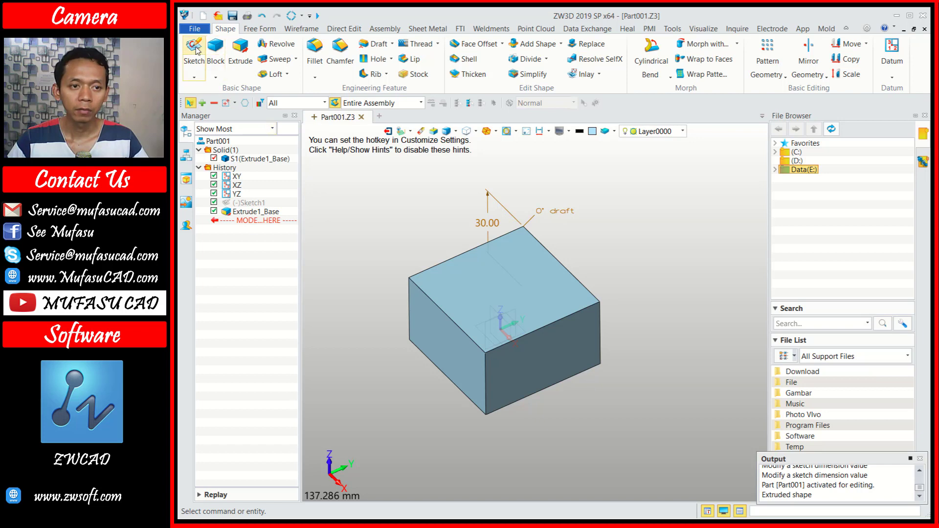
Sketch a rectangle from the corner of the block's top face.
left_click(200, 50)
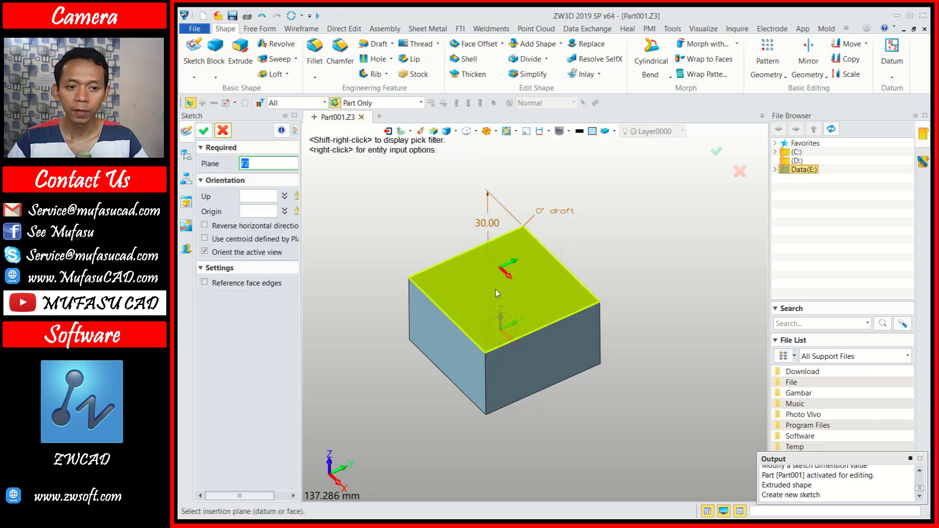
left_click(499, 292)
left_click(210, 138)
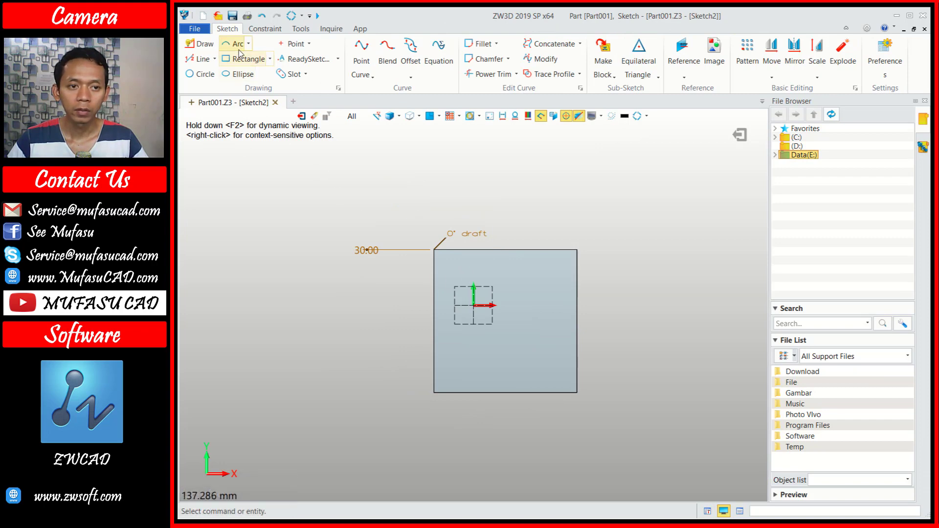
left_click(246, 58)
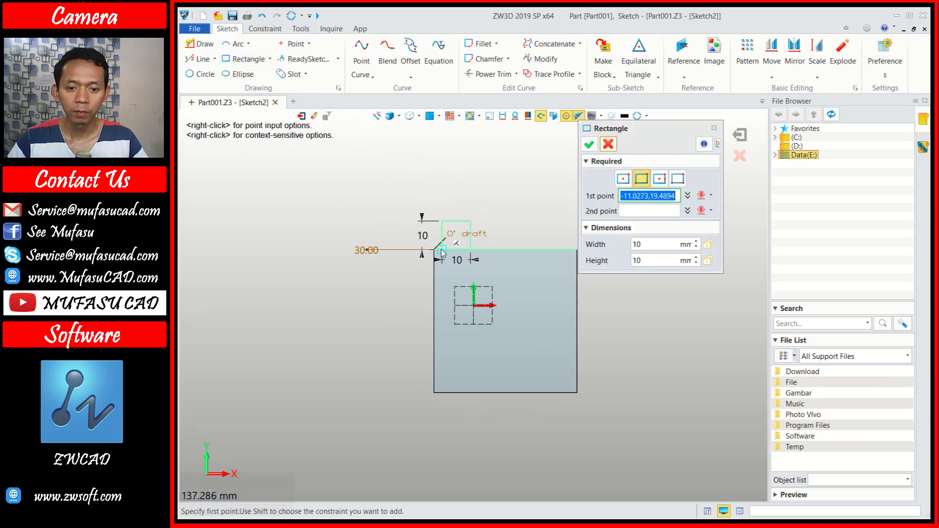
left_click(443, 251)
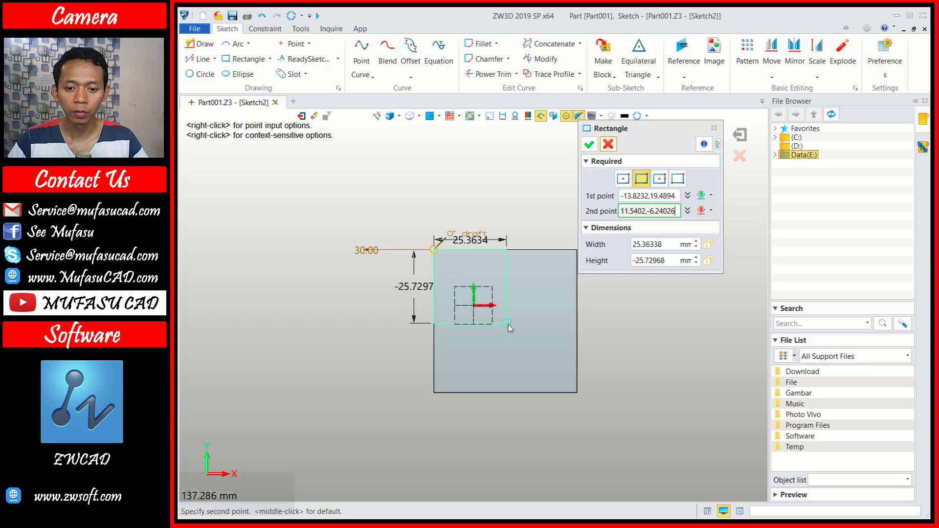
left_click(513, 328)
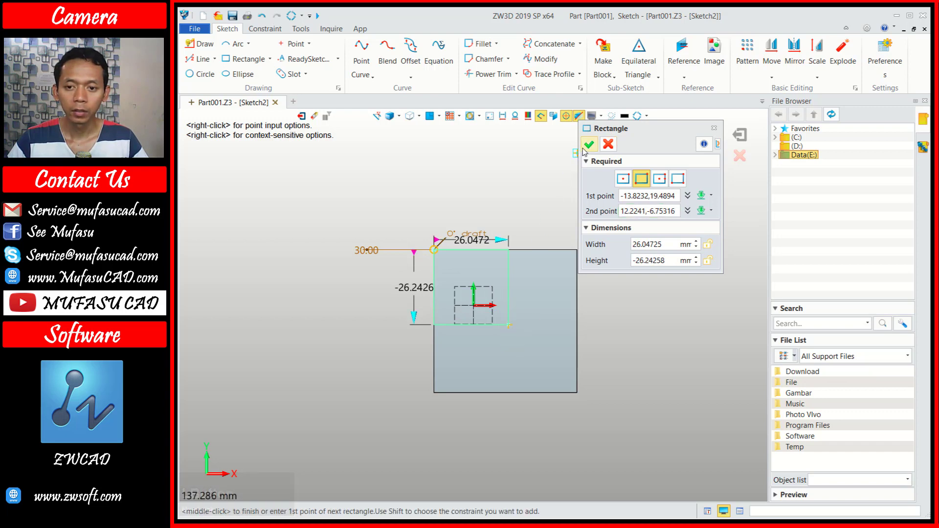
left_click(587, 150)
Set the corner rectangle's width and height both to 25.
left_click(482, 228)
type("25")
left_click(658, 278)
left_click(403, 293)
type("25")
left_click(576, 344)
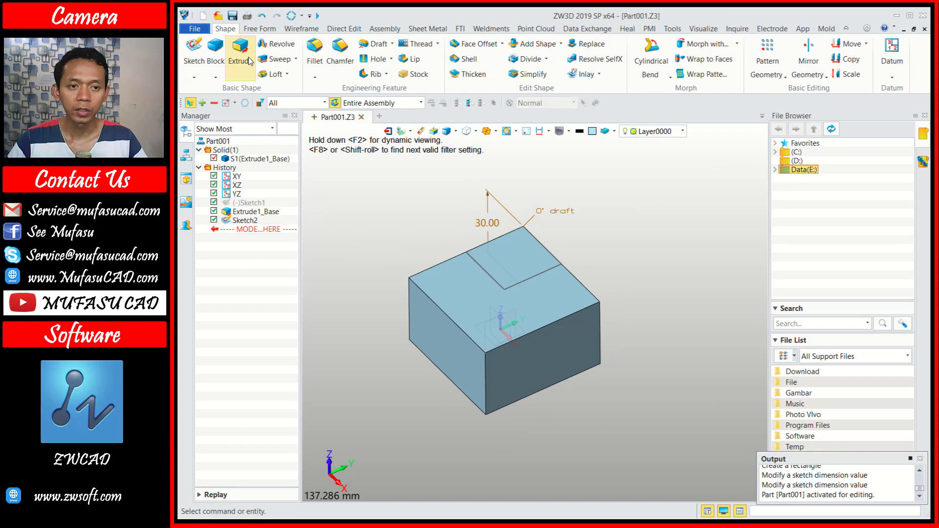
Extrude Sketch2 upward with an end distance of 10 for the boss.
left_click(252, 61)
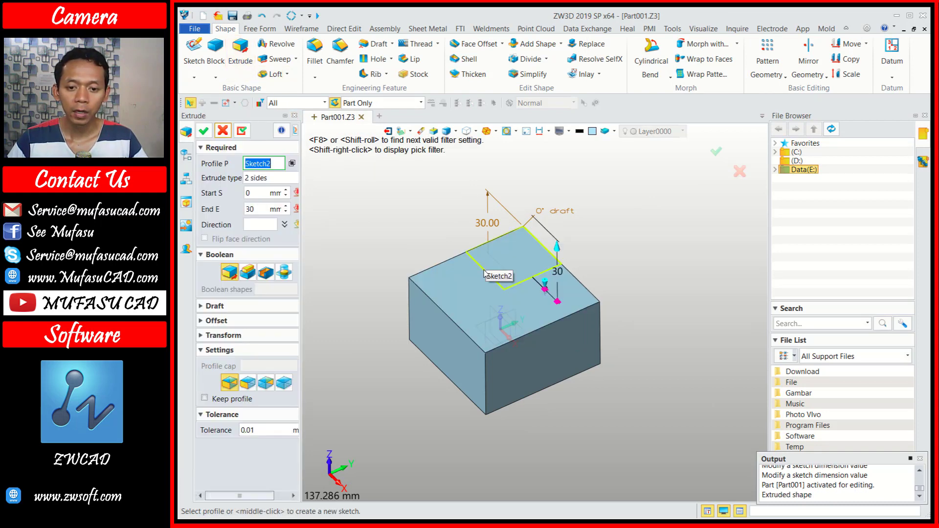
left_click(488, 272)
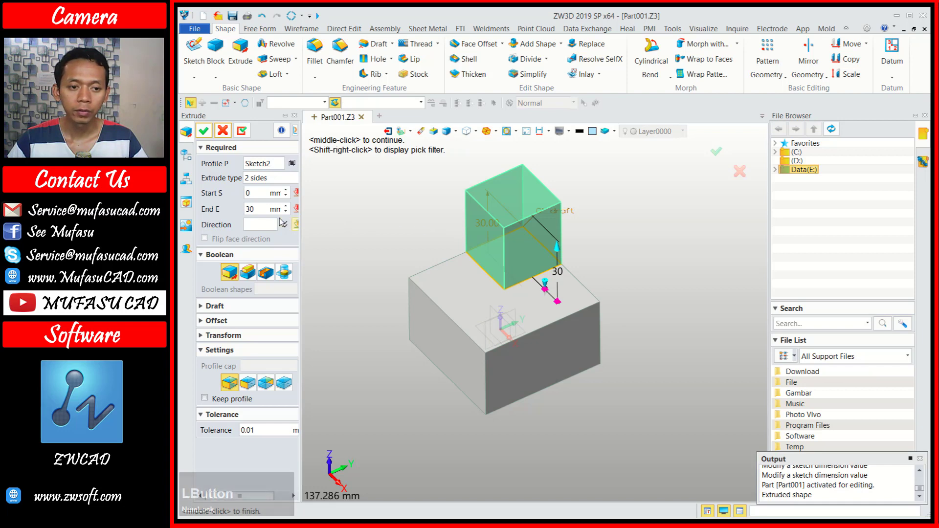
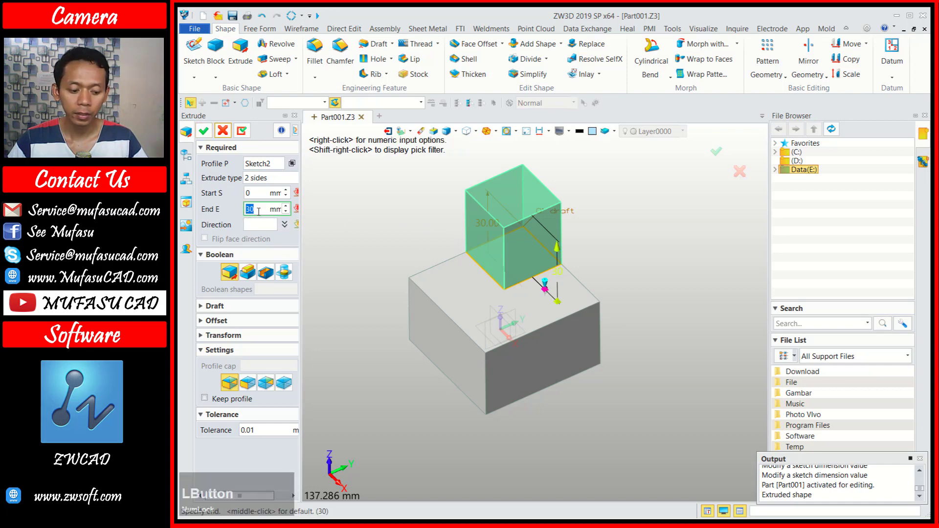
type("10")
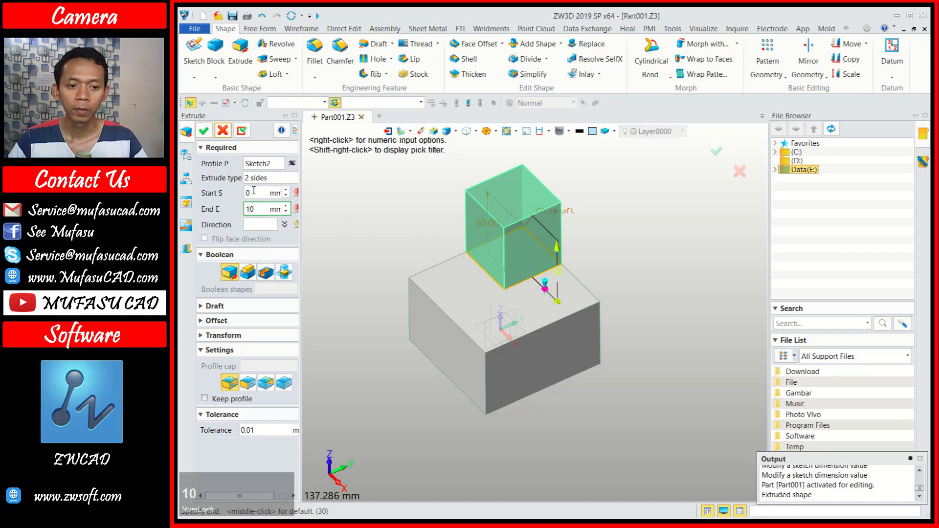
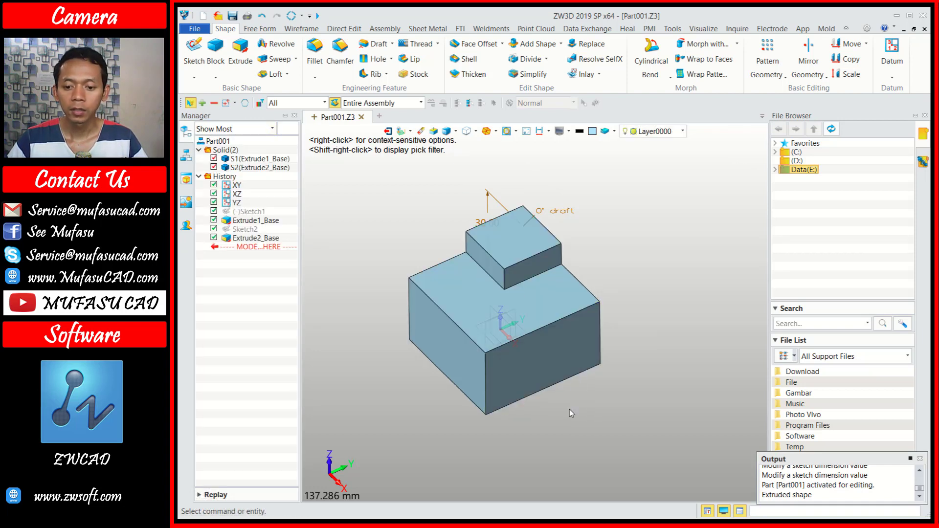
Finish the boss and start Sketch3 on its top face.
left_click(578, 406)
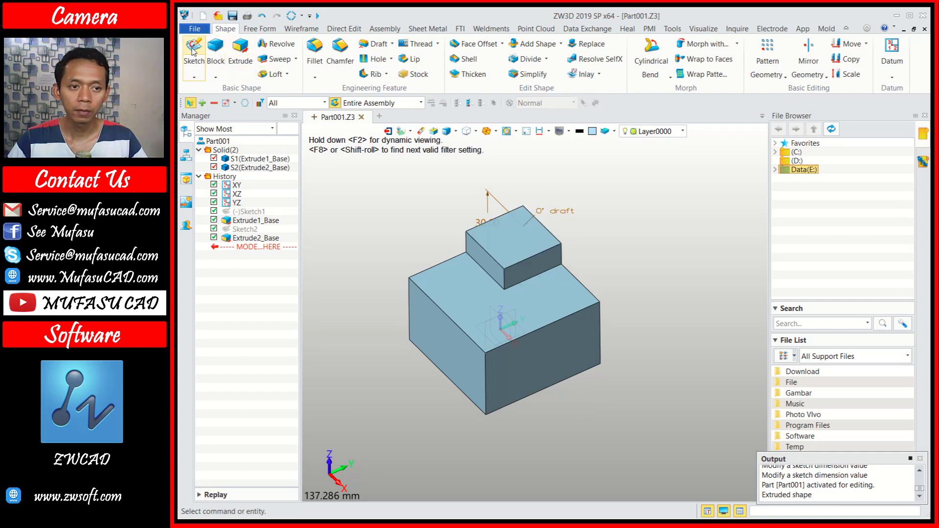
left_click(196, 50)
left_click(516, 245)
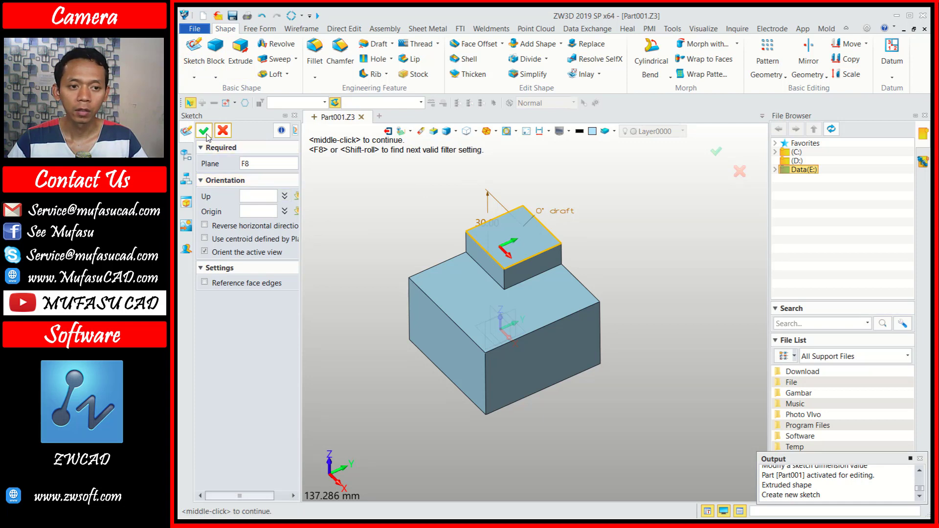
left_click(209, 134)
scroll("up", 3)
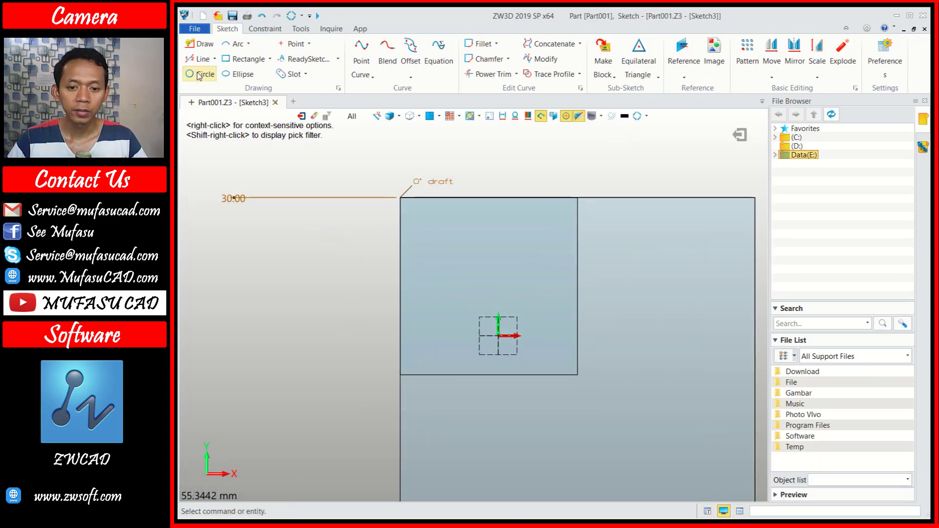
Draw a circle on the boss face and set its radius to 6.
left_click(200, 74)
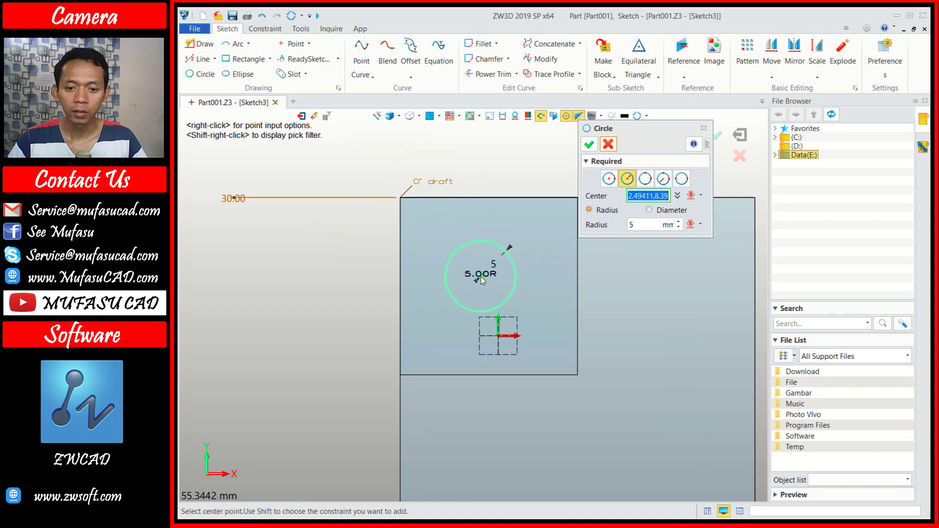
left_click(488, 279)
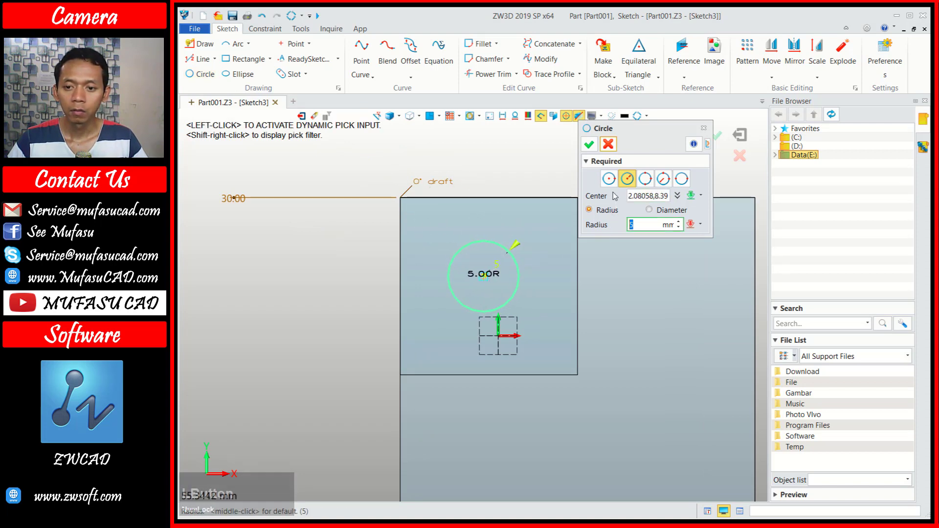
left_click(591, 148)
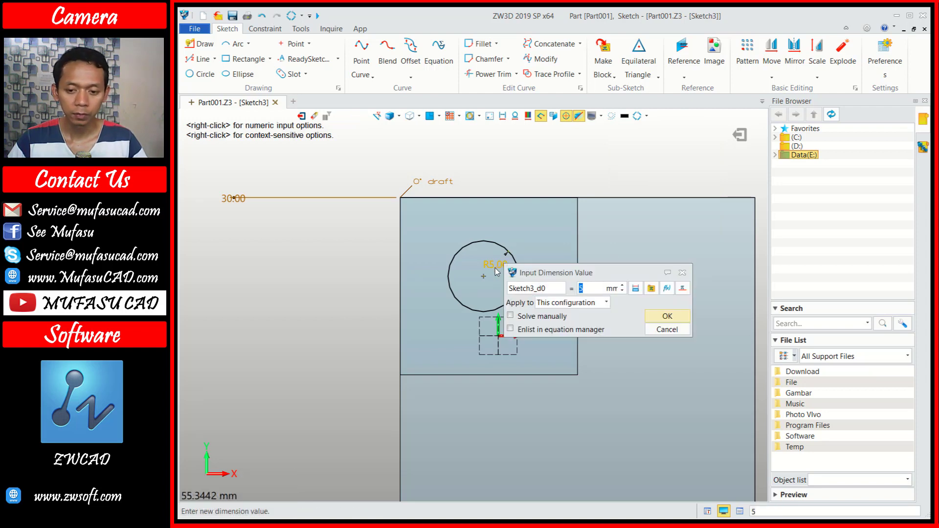
key("6")
left_click(660, 318)
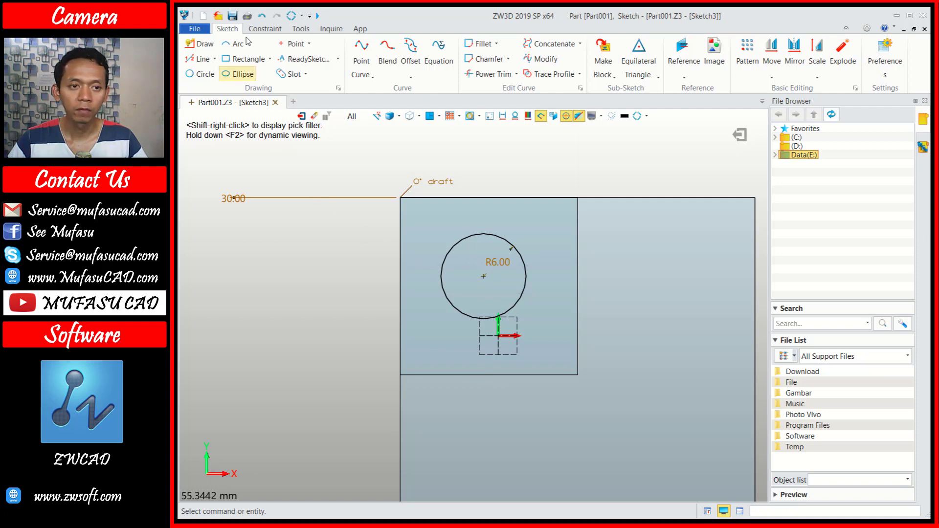
Dimension the circle centre 12.5 from the boss's bottom edge.
left_click(267, 30)
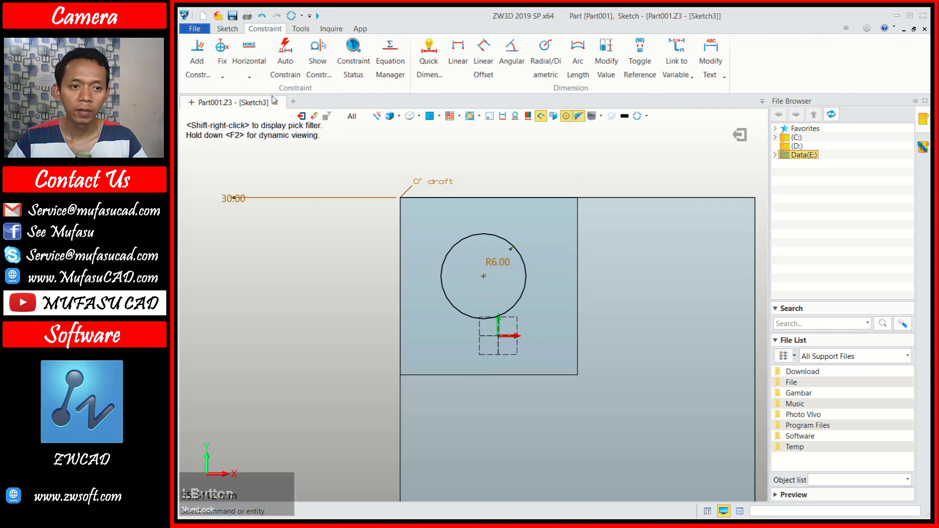
left_click(435, 56)
left_click(488, 280)
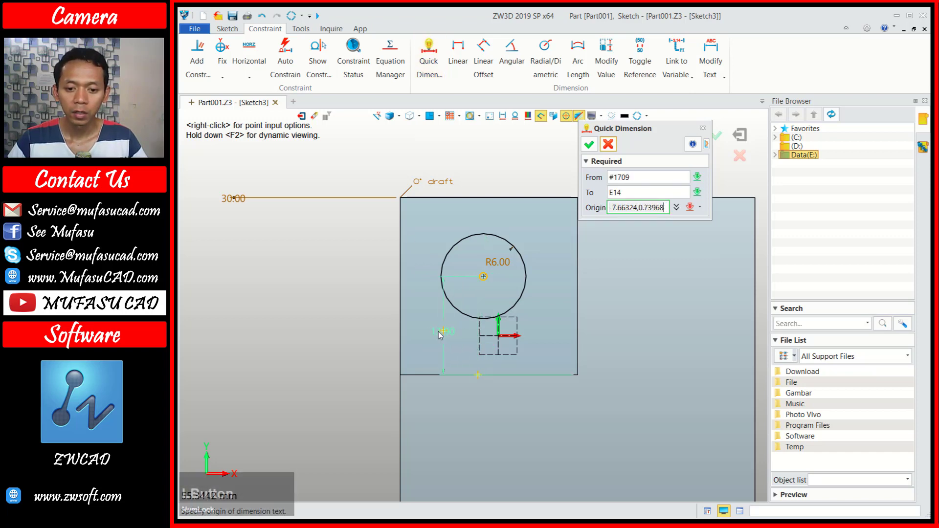
type("12")
type(".5")
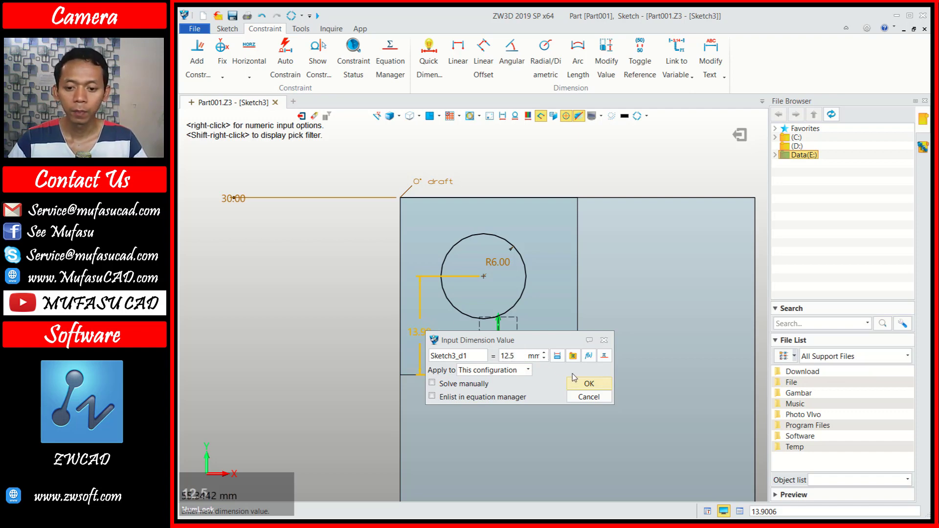
left_click(586, 386)
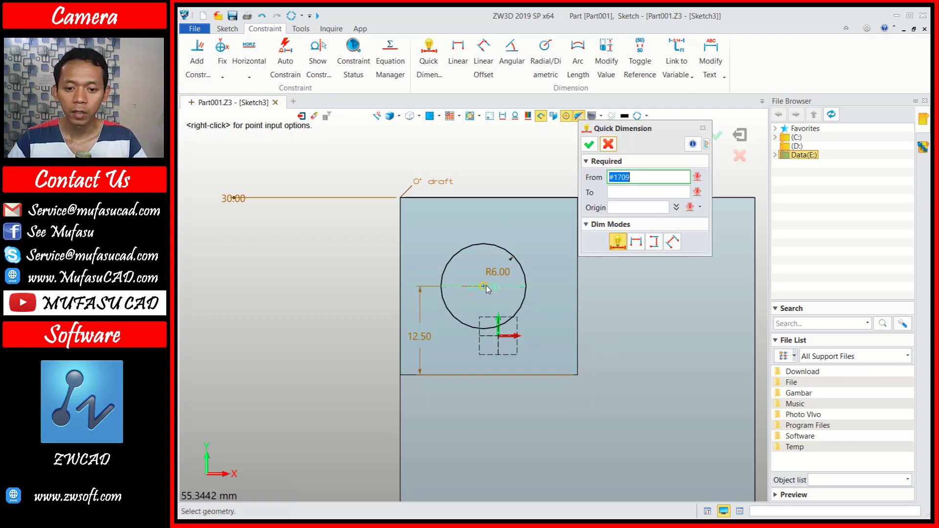
Dimension the centre 12.5 from the right edge and exit the sketch.
left_click(489, 290)
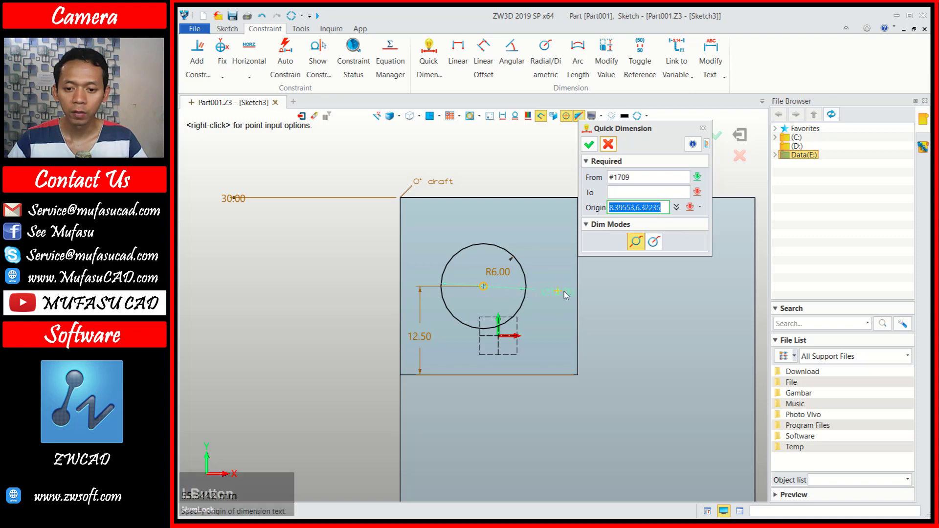
left_click(584, 289)
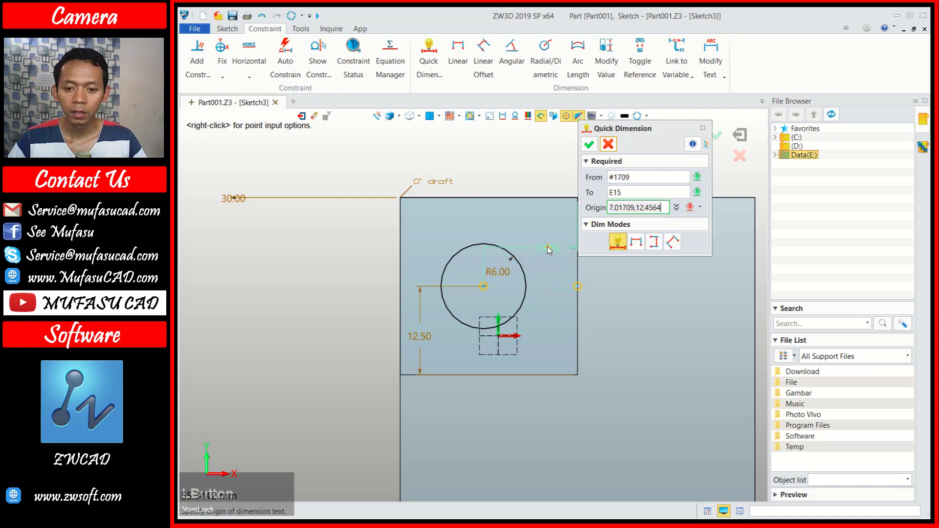
type("12.5")
left_click(715, 299)
left_click(589, 147)
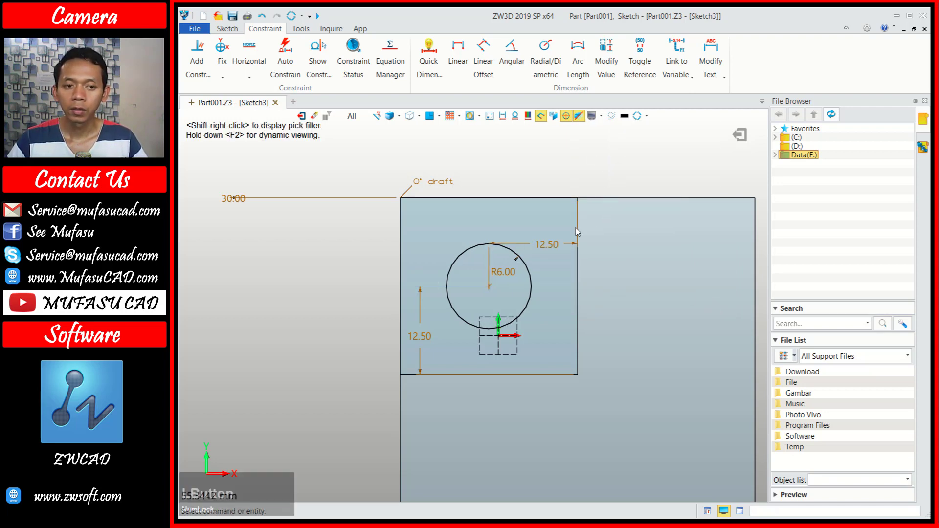
left_click(746, 140)
Cut-extrude Sketch3 with Remove and end -89 to drill Extrude3_Cut through the part.
left_click(242, 54)
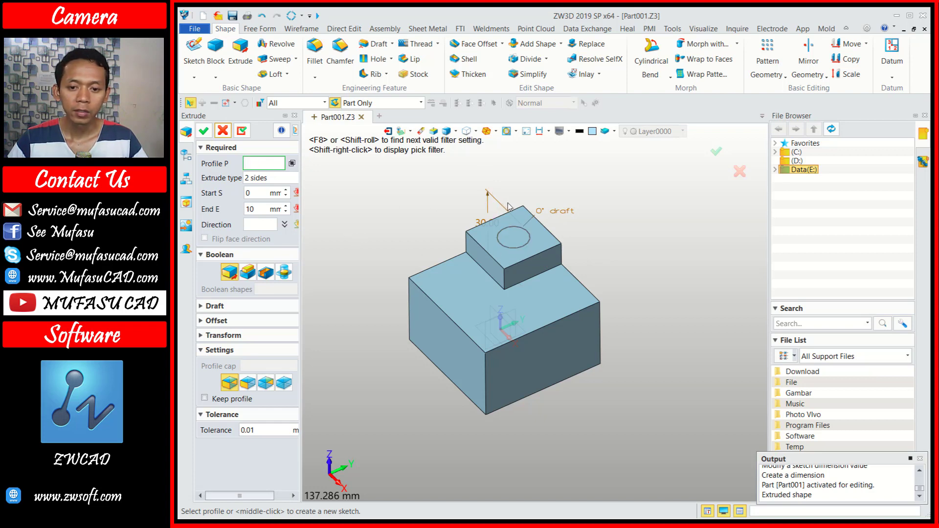
left_click(512, 228)
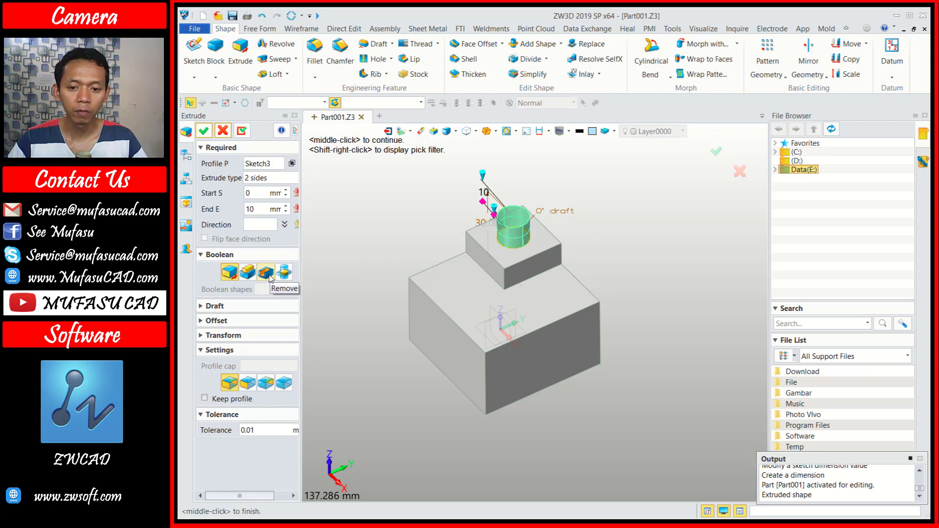
left_click(272, 277)
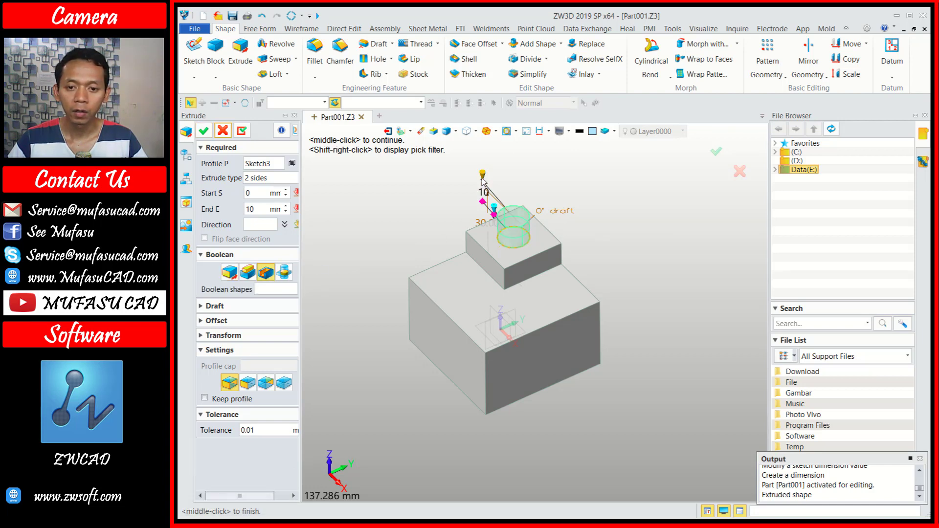
left_click(486, 181)
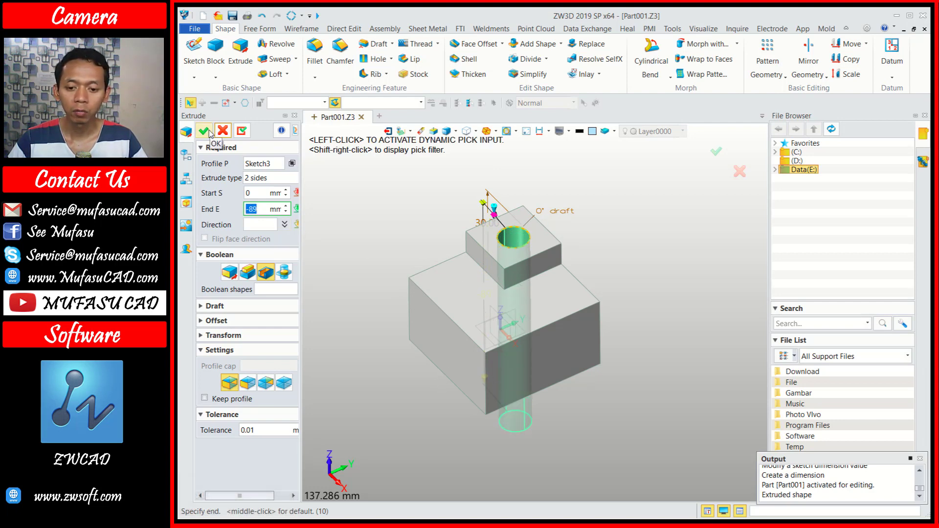
left_click(212, 132)
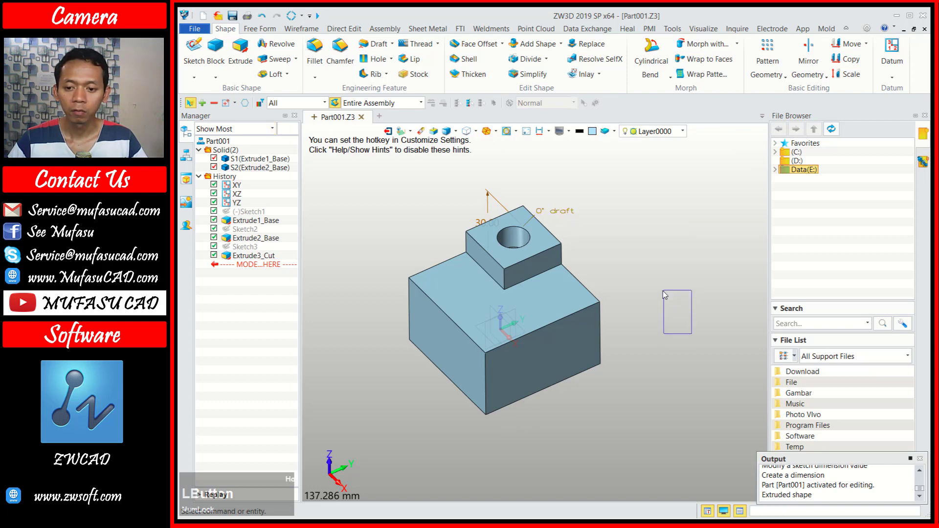
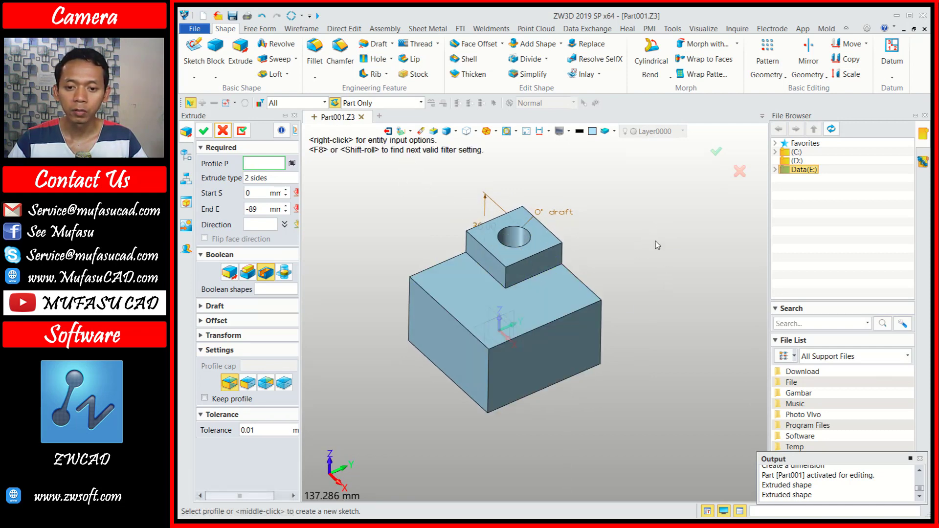
Exit the stray extrude and start a 2D Sheet with the A4_V(ISO) template.
right_click(589, 217)
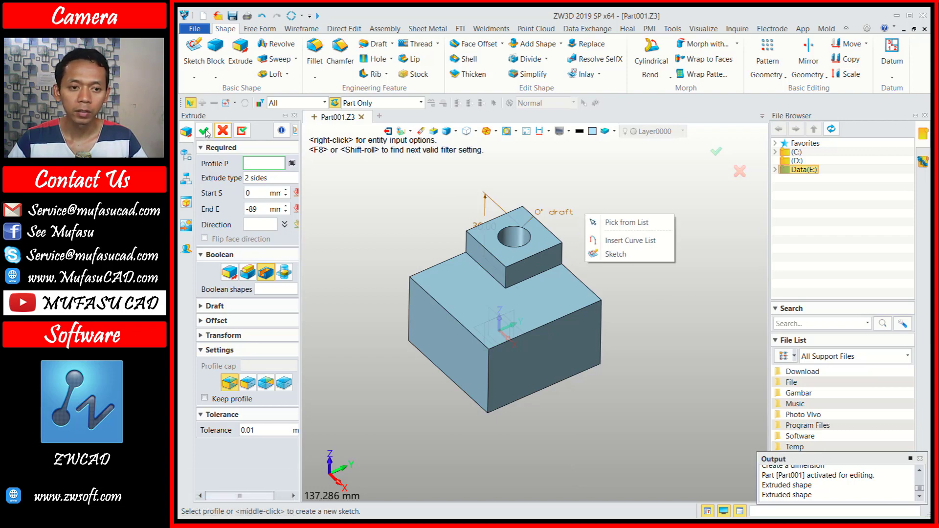
left_click(209, 132)
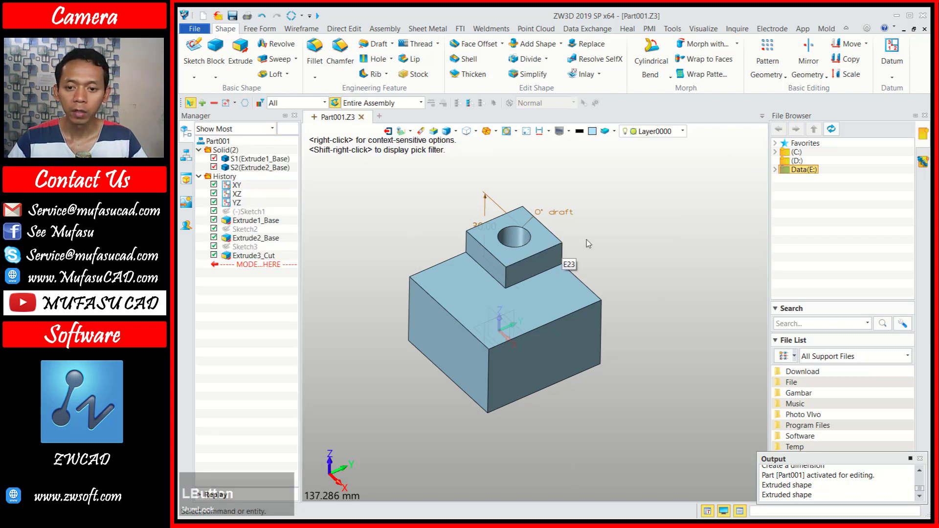
right_click(590, 242)
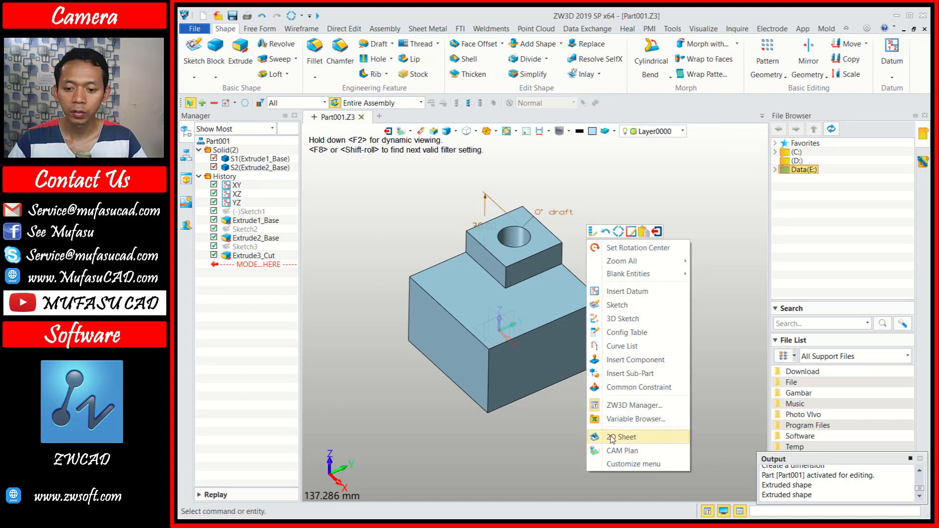
left_click(624, 438)
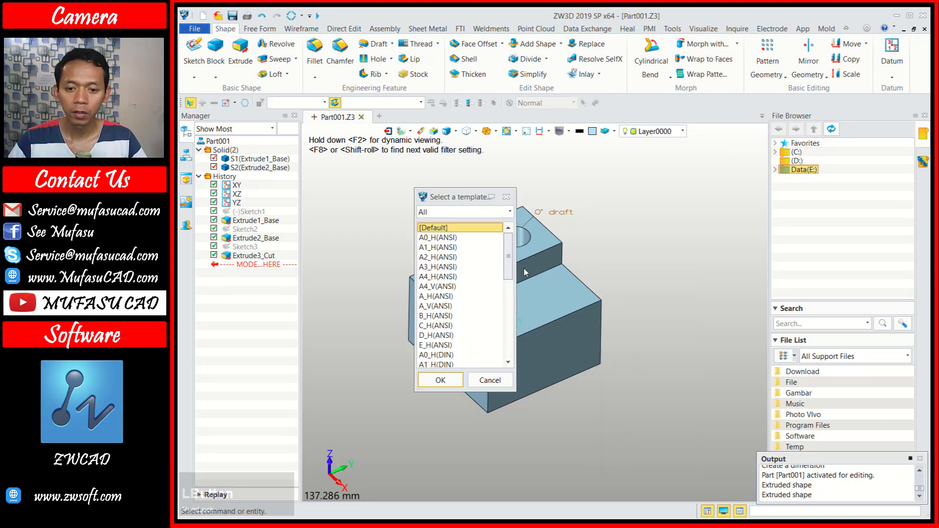
left_click(513, 276)
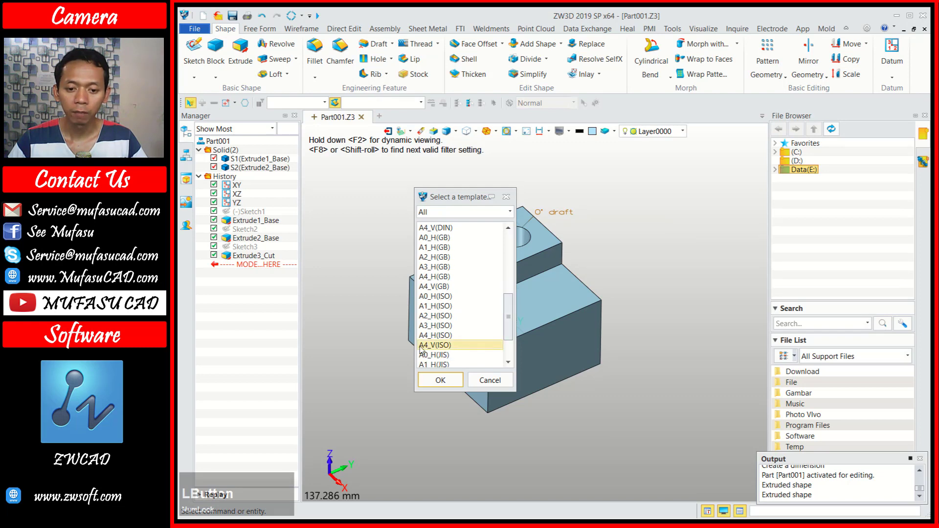
Accept the A4 template and place the top view at the sheet's upper left.
left_click(440, 349)
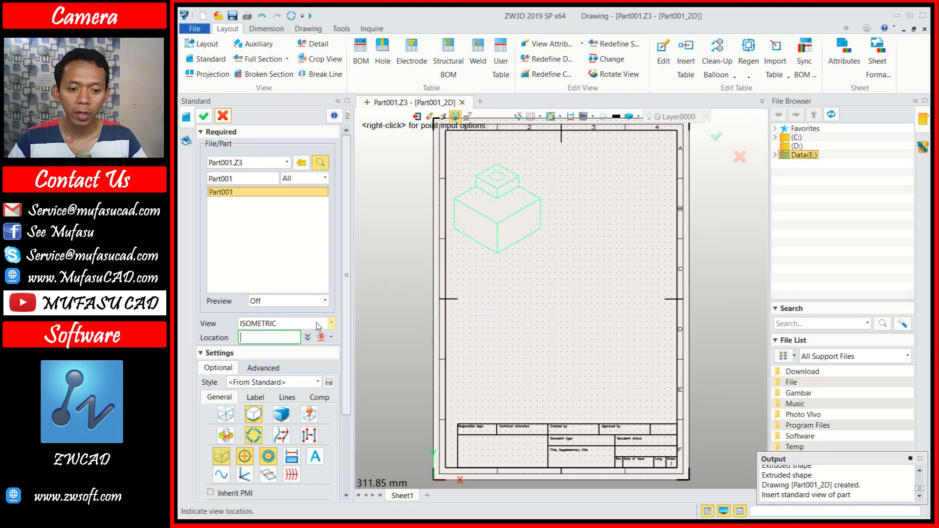
left_click(320, 325)
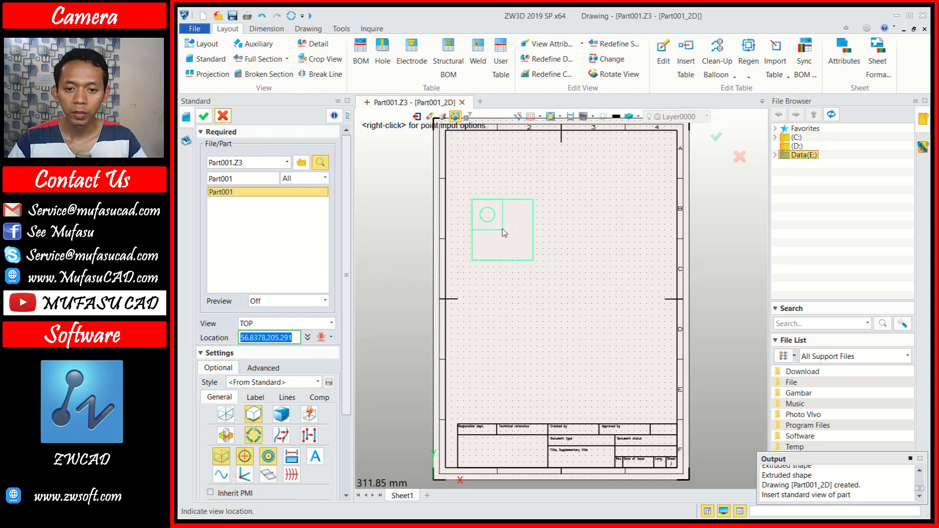
left_click(504, 223)
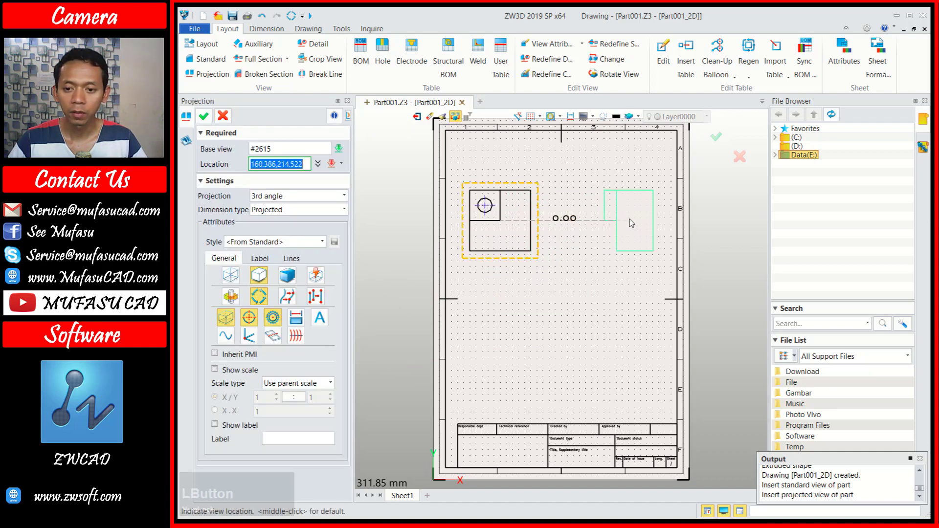
Project the side view to the right and the front view below the top view.
left_click(631, 220)
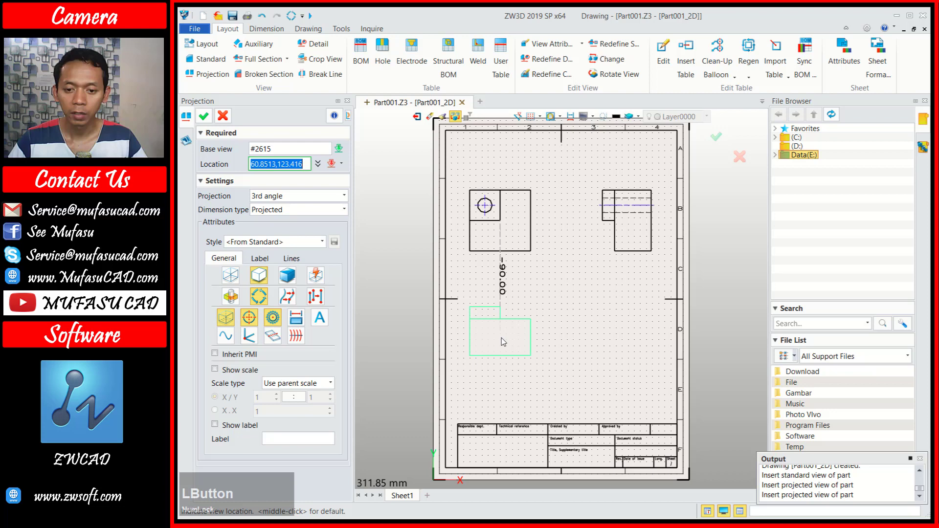
left_click(501, 344)
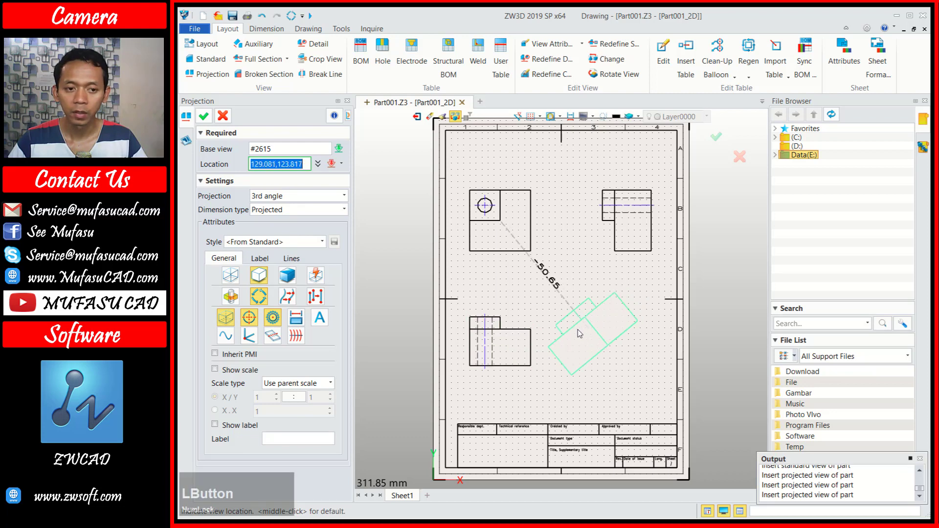
left_click(210, 121)
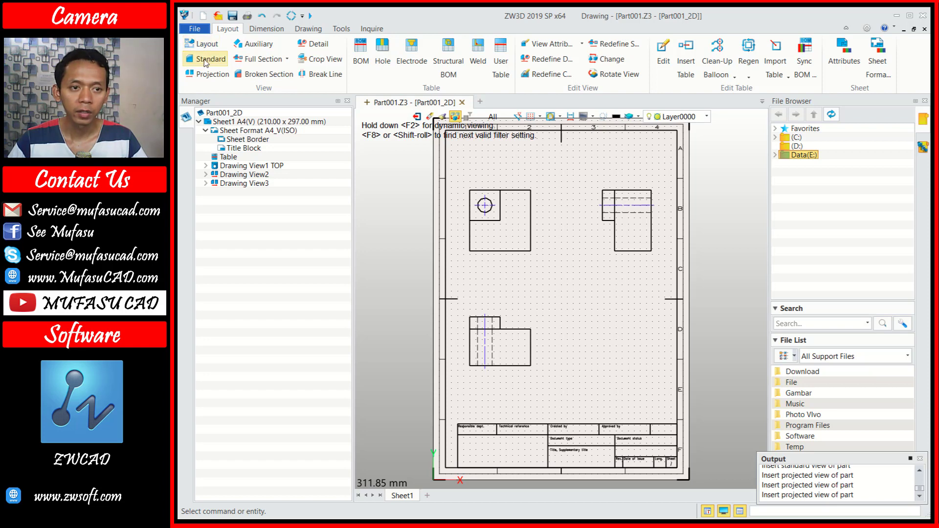
Place a shaded isometric standard view of the block at the sheet's lower right.
left_click(207, 62)
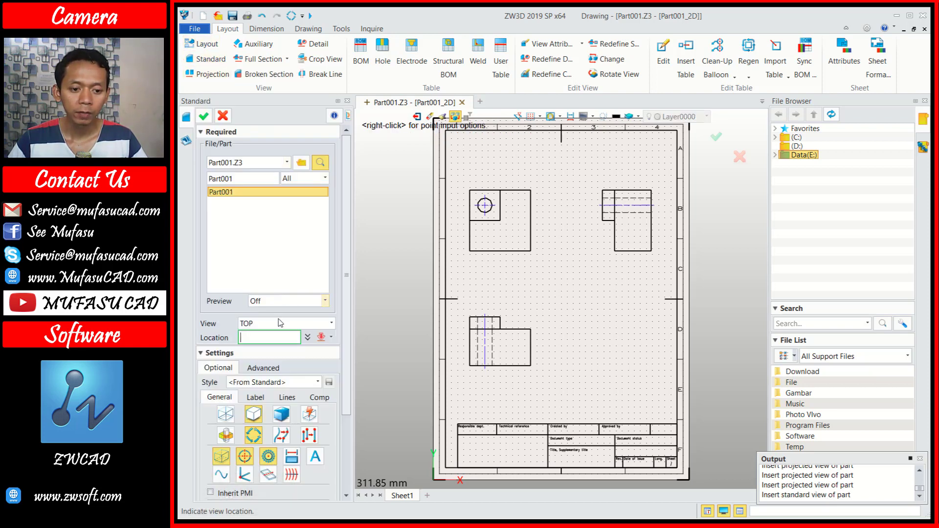
left_click(282, 324)
left_click(276, 393)
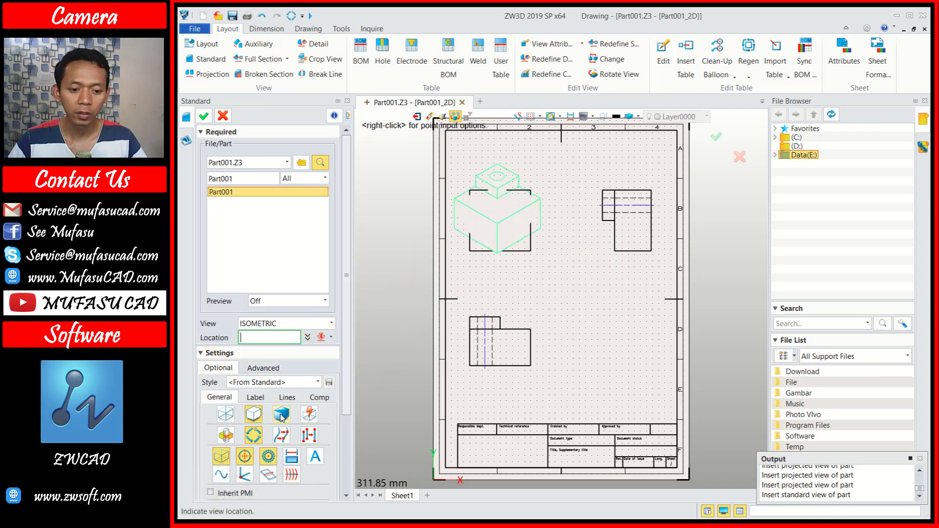
left_click(285, 417)
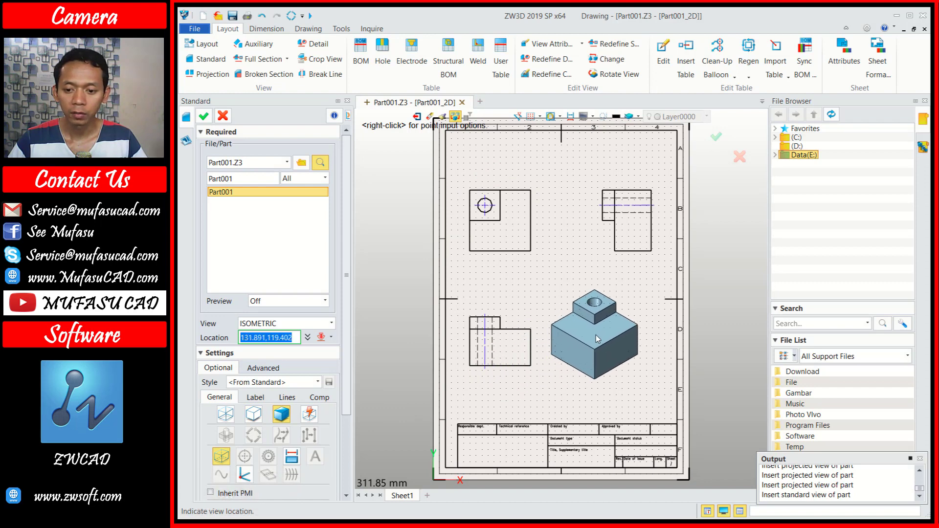
left_click(617, 341)
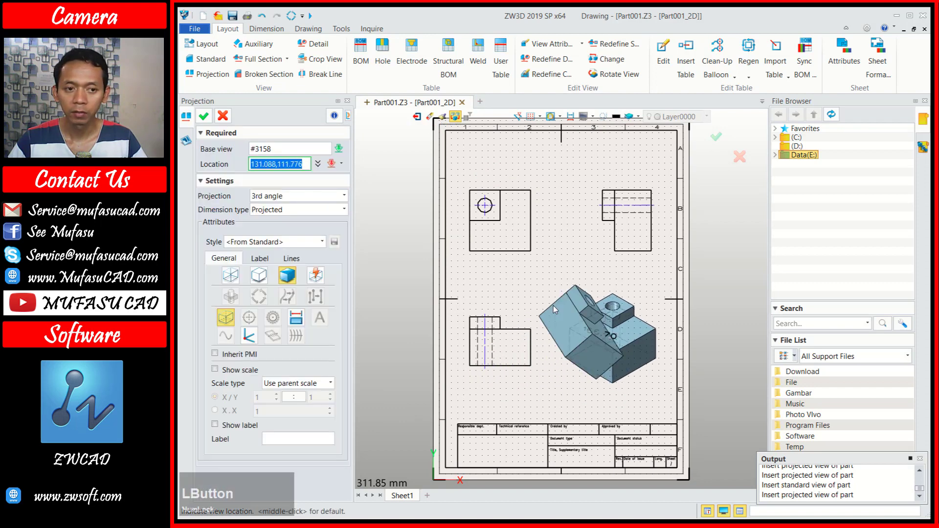
left_click(206, 120)
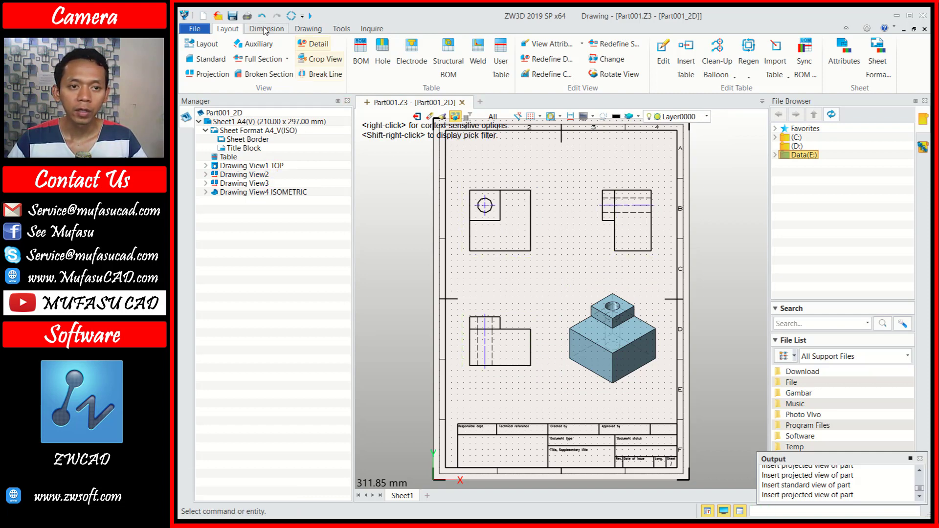
Dimension the top view: 50 height along its left edge and 50 width below.
left_click(267, 31)
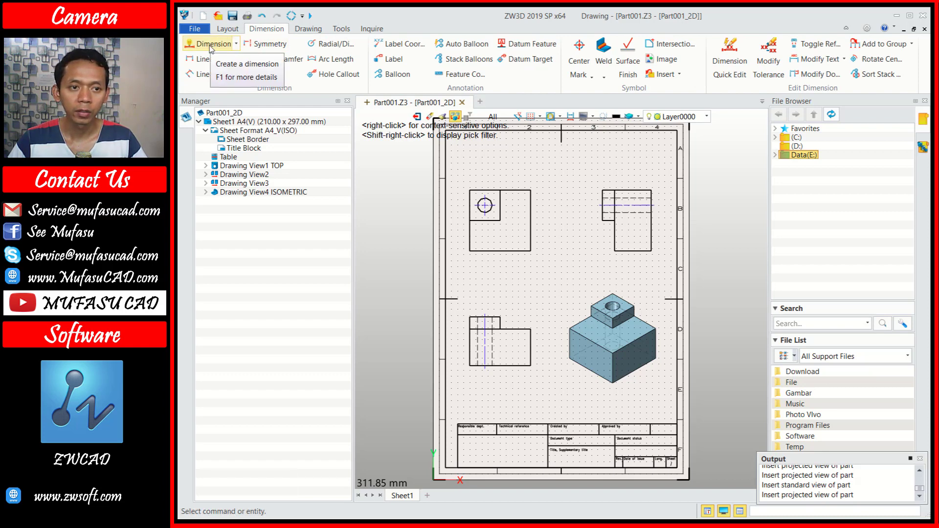
left_click(213, 47)
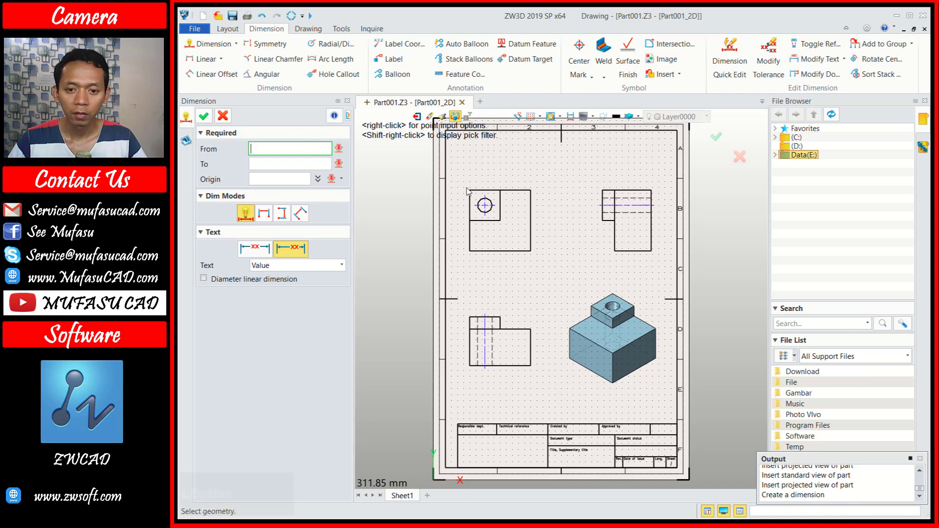
left_click(473, 192)
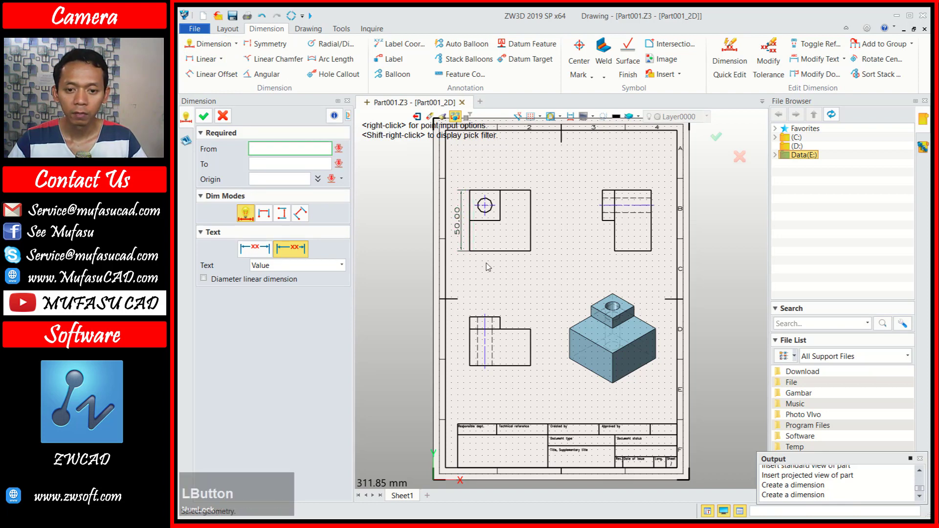
left_click(473, 253)
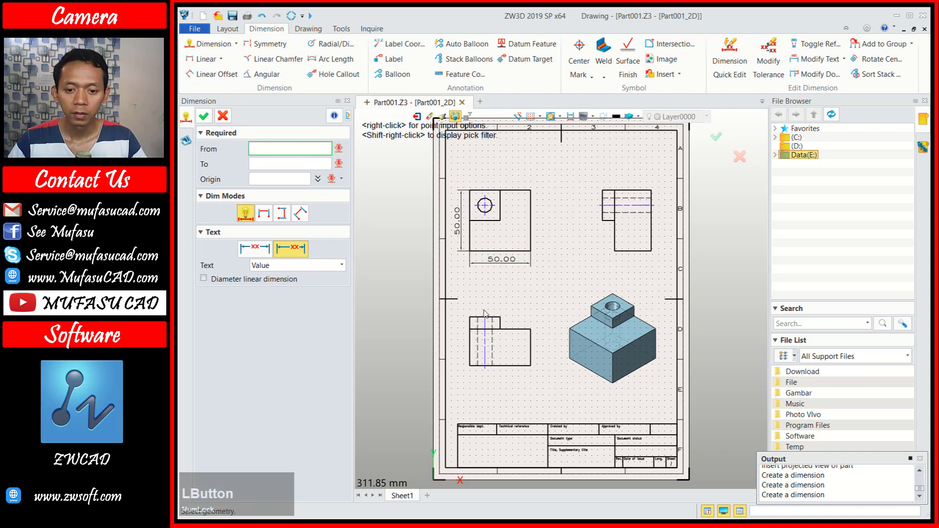
Dimension the front view with 25 boss width, 50 base width and 40 height.
scroll("up", 3)
left_click(470, 321)
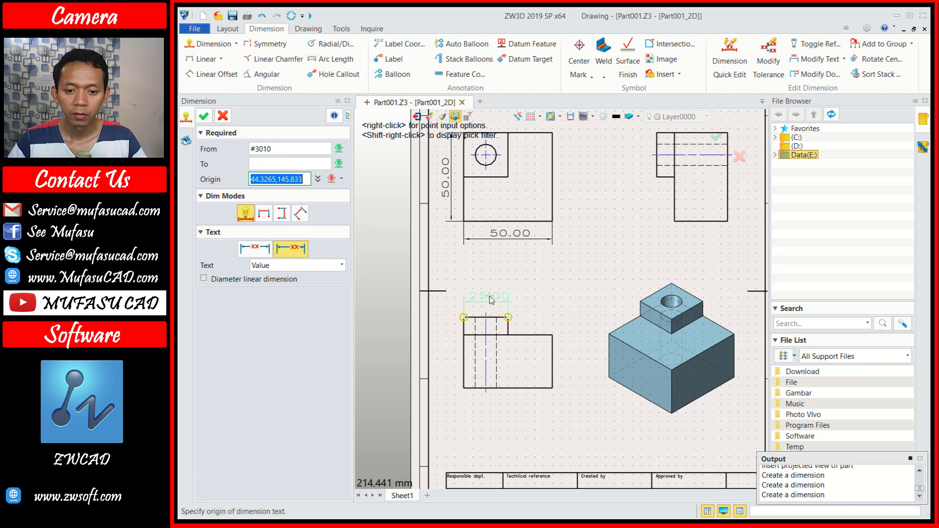
left_click(494, 301)
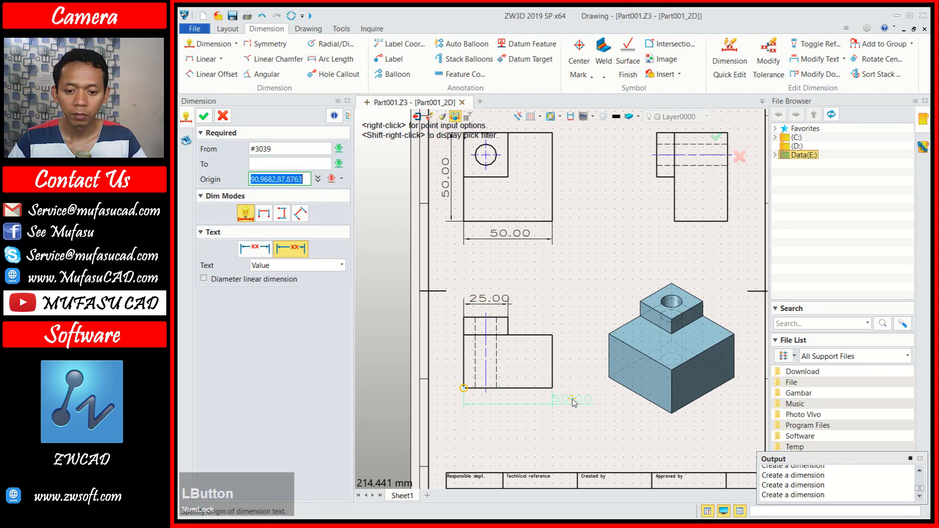
left_click(556, 392)
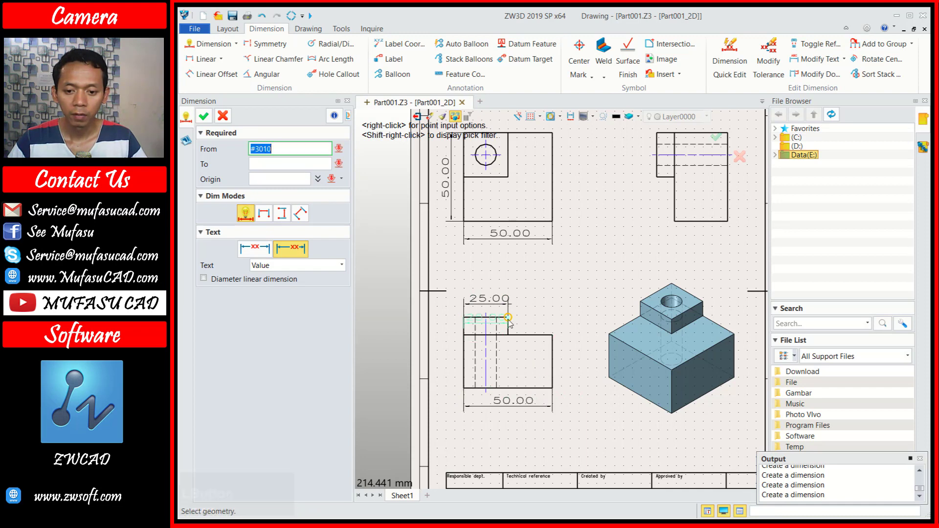
left_click(513, 322)
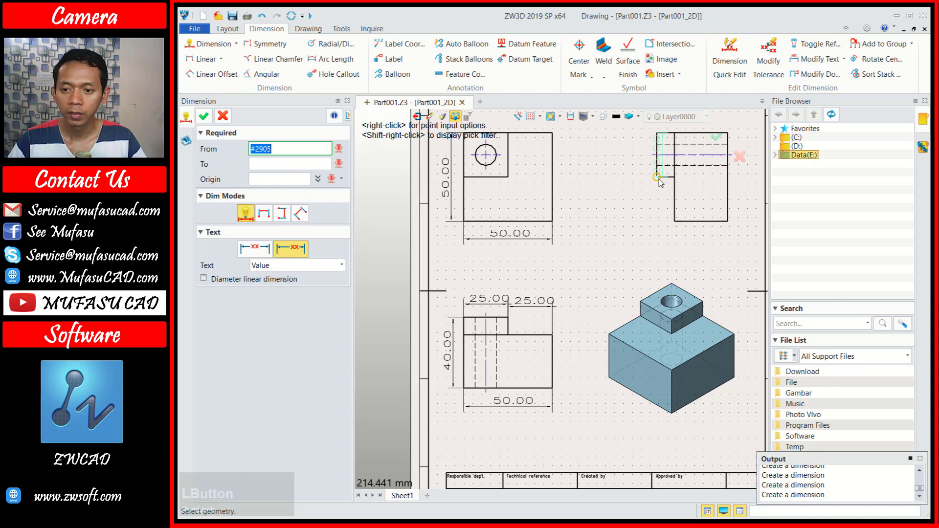
Dimension the side view with its 10, 30 and 50 sizes.
left_click(663, 181)
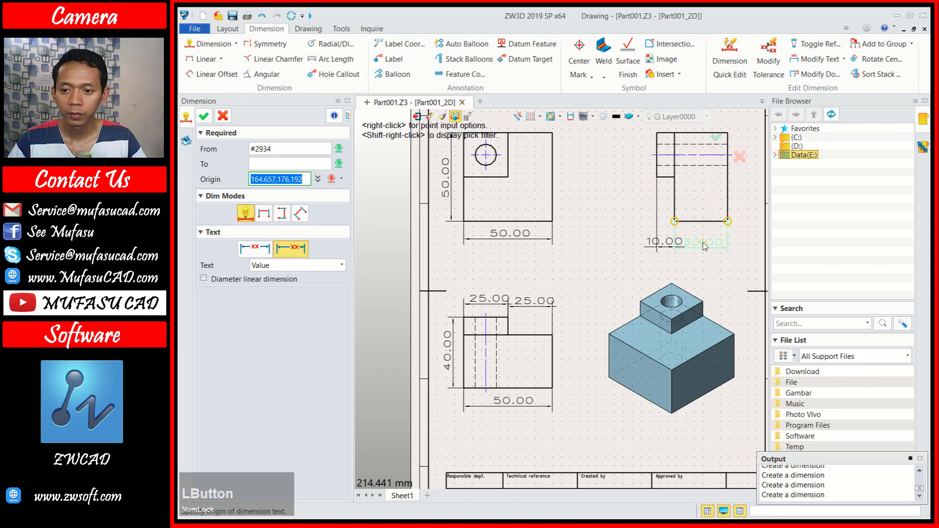
left_click(735, 226)
left_click(733, 137)
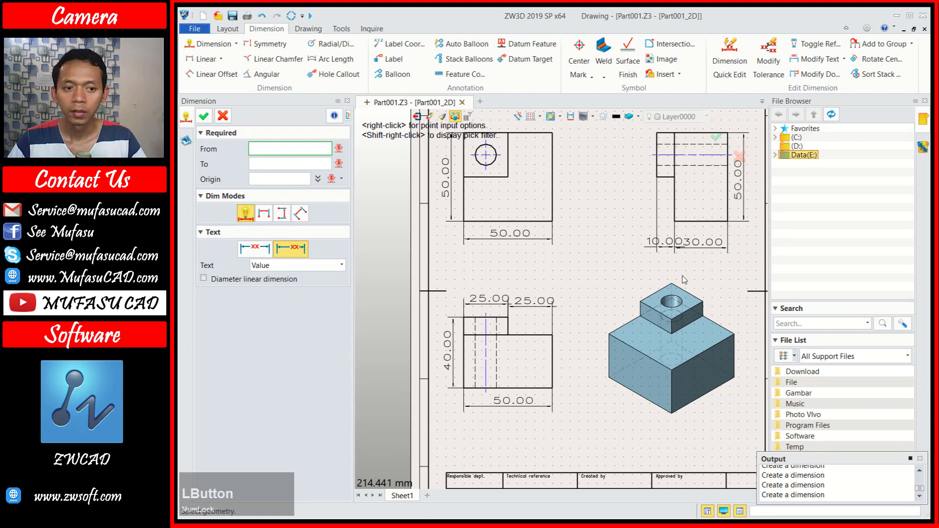
left_click(209, 121)
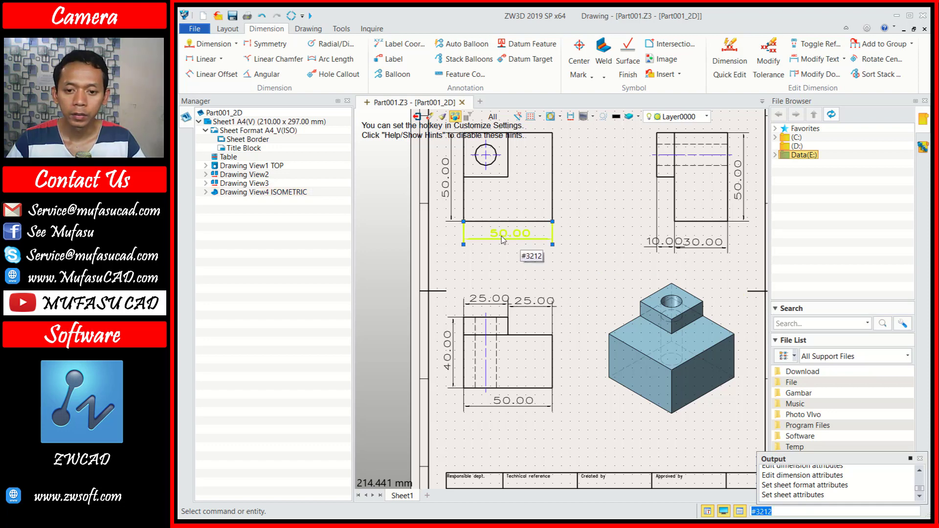
In Style Manager set dimension linear precision to X. so all dimensions show whole numbers.
left_click(346, 28)
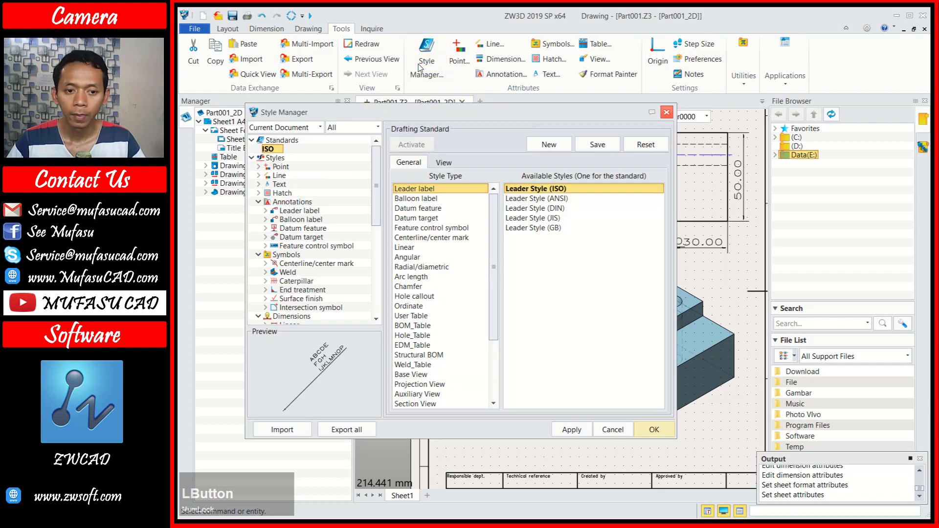
left_click(361, 129)
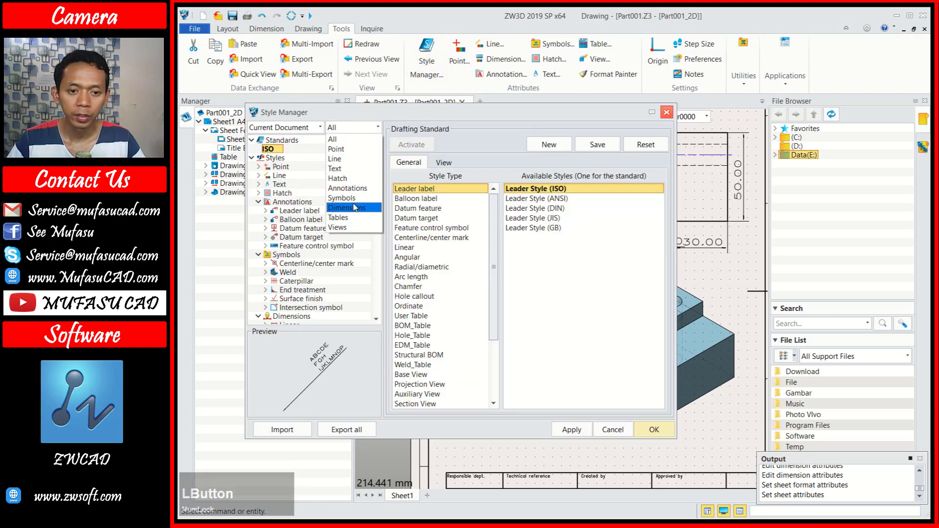
left_click(483, 251)
left_click(476, 259)
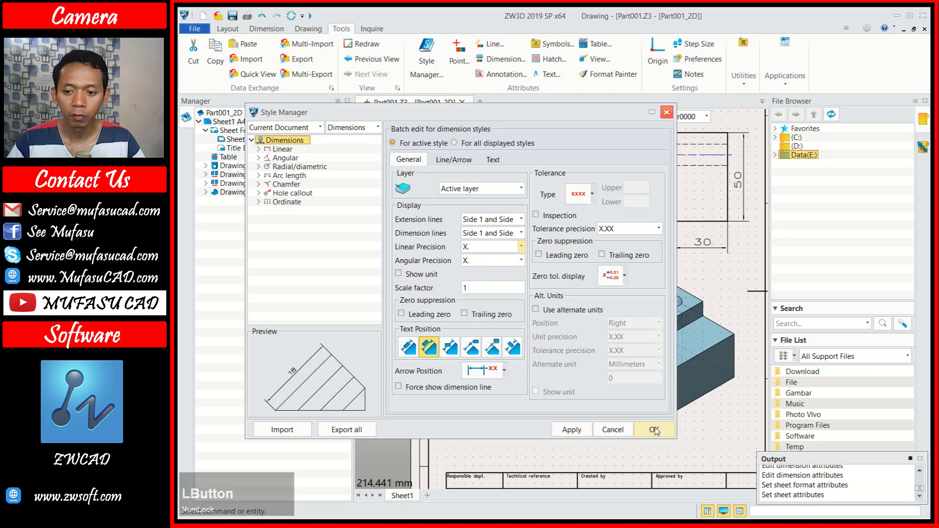
scroll("down", 3)
middle_click(673, 234)
scroll("up", 3)
middle_click(544, 287)
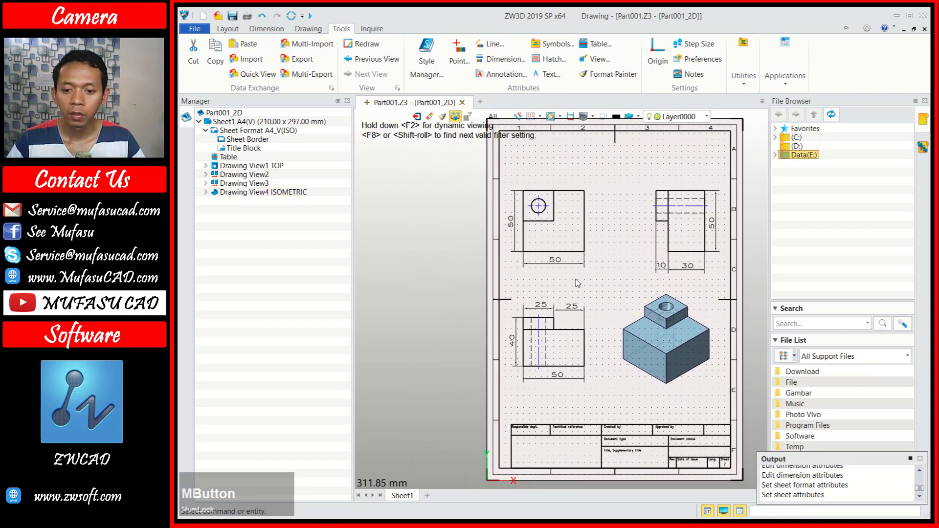